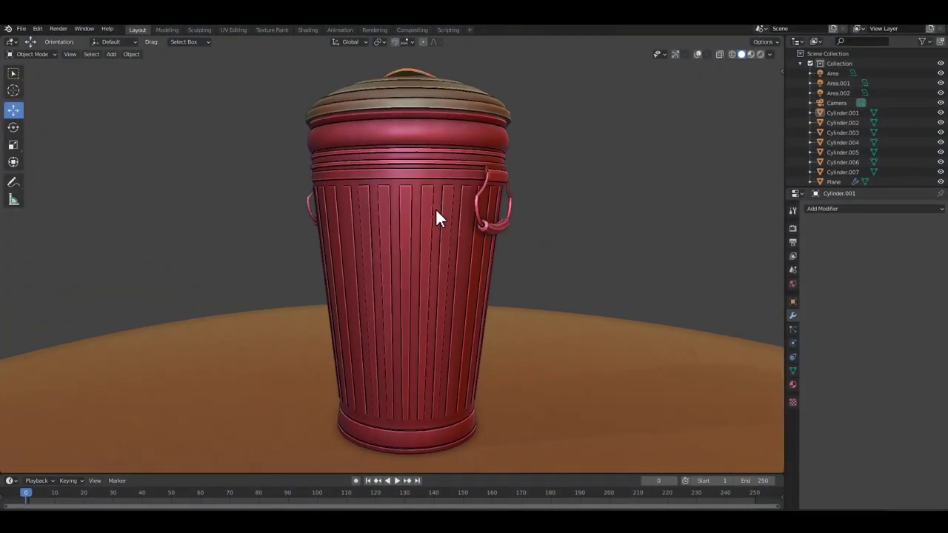
Orbit around the finished trash can model to preview it, then bring up the render engine list
drag(533, 194, 648, 139)
click(648, 138)
drag(532, 151, 416, 191)
scroll(up, 3)
drag(492, 188, 801, 66)
scroll(down, 3)
scroll(up, 3)
click(767, 61)
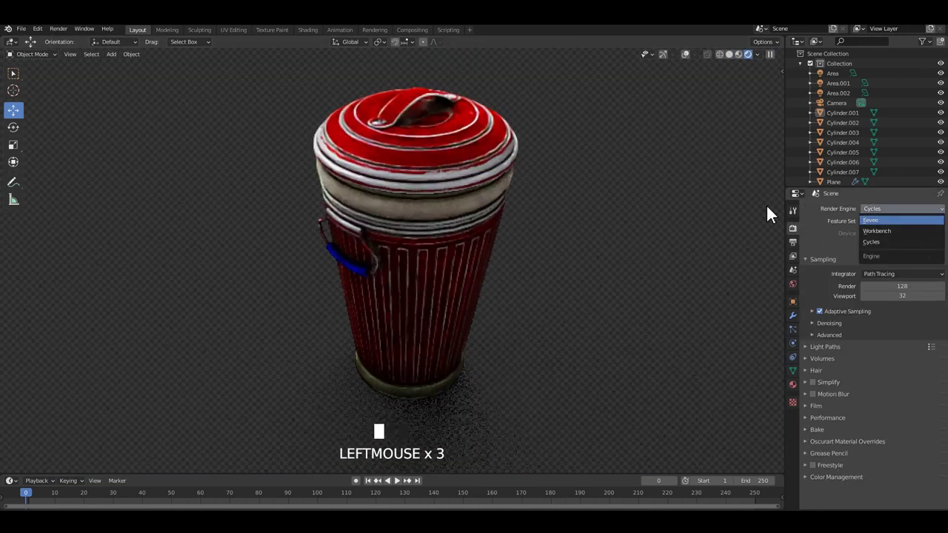
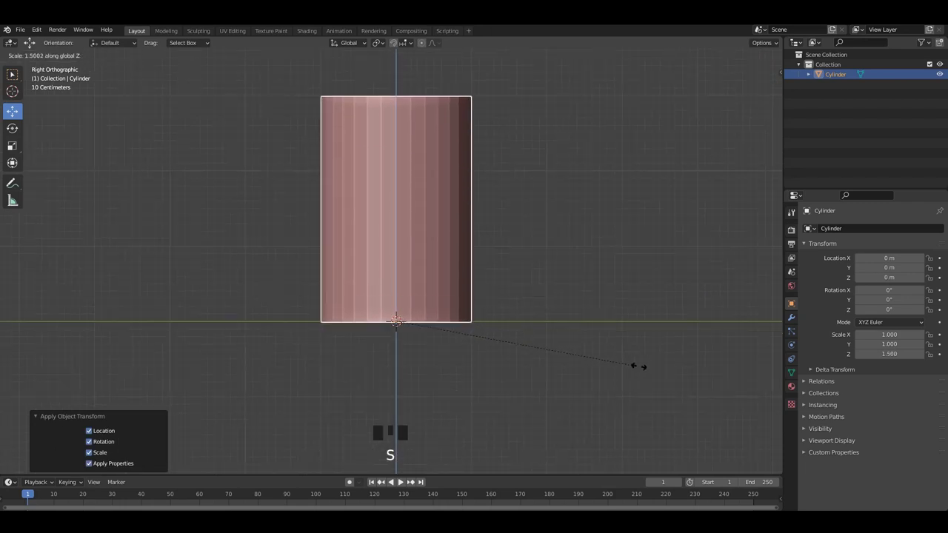
Stretch the cylinder taller along its height in the viewport
scroll(down, 3)
middle_click(554, 349)
scroll(up, 3)
drag(477, 290, 469, 229)
right_click(468, 228)
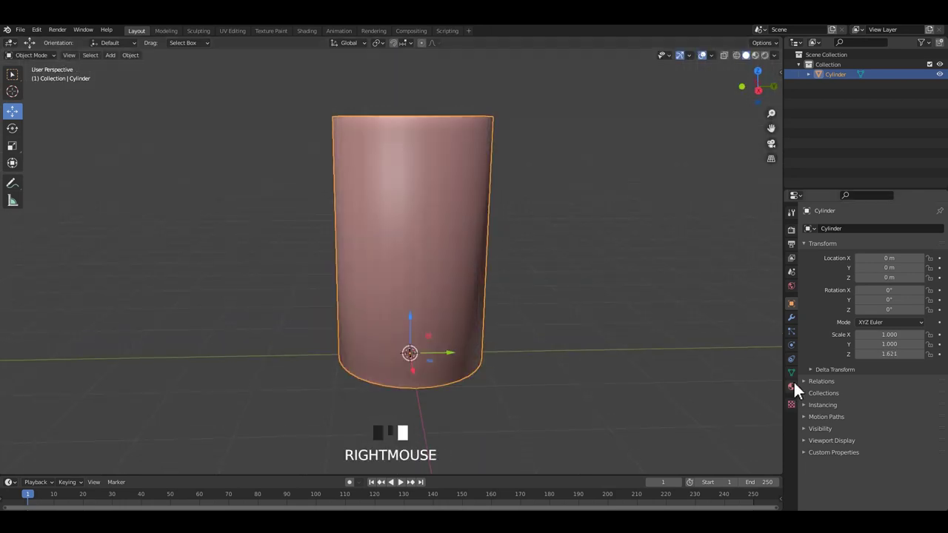
drag(803, 380, 533, 332)
middle_click(533, 332)
In Edit Mode, widen the cylinder's top ring into a taper and add a band near the base
key(Tab)
drag(436, 255, 443, 215)
key(3)
click(431, 200)
middle_click(515, 264)
key(s)
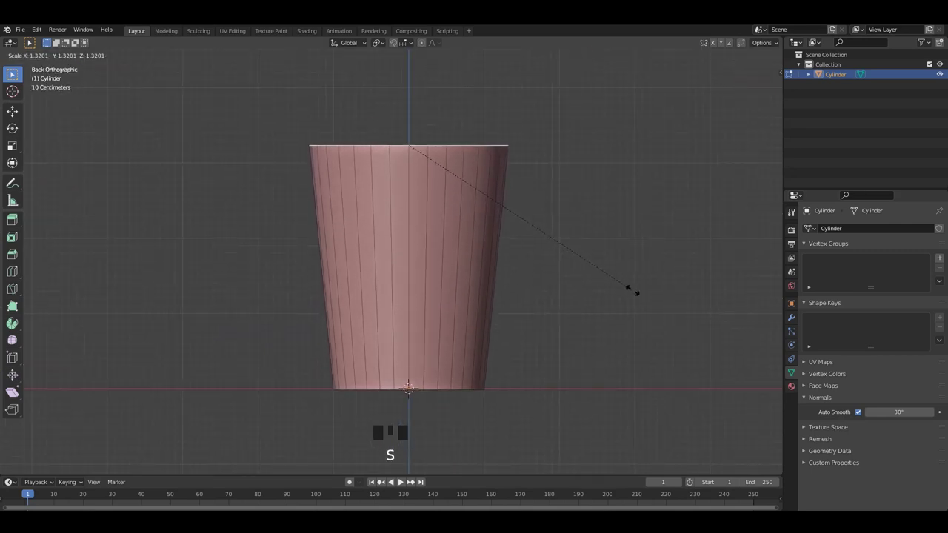
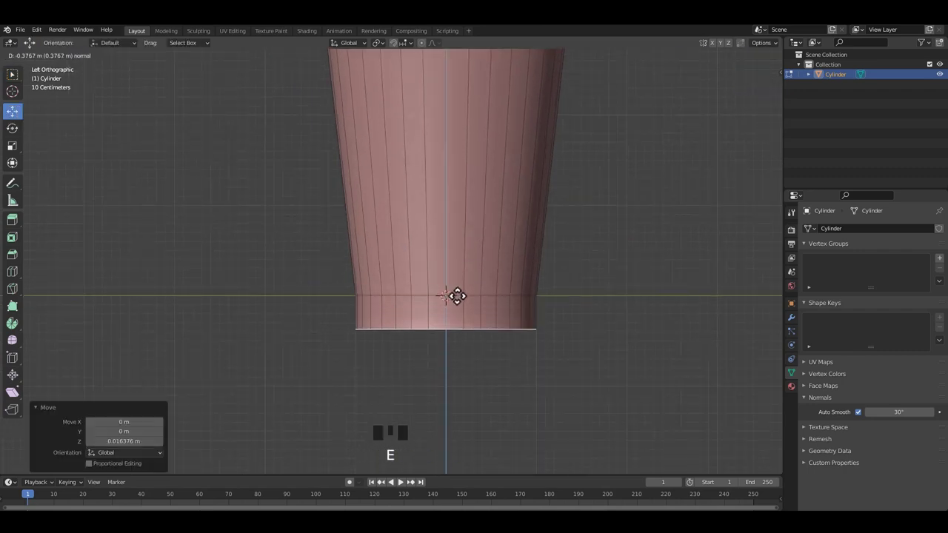
Extrude the can's bottom face and push it outward into a flared foot
scroll(up, 3)
drag(458, 295, 551, 316)
key(Tab)
drag(502, 296, 503, 225)
key(Tab)
middle_click(538, 206)
Cut edge rings into the base band and extrude them into ridges
key(ctrl+r)
middle_click(574, 315)
key(Tab)
scroll(up, 3)
drag(580, 321, 512, 333)
key(3)
drag(514, 325, 503, 312)
middle_click(508, 322)
scroll(up, 3)
middle_click(517, 312)
scroll(up, 3)
key(ctrl+b)
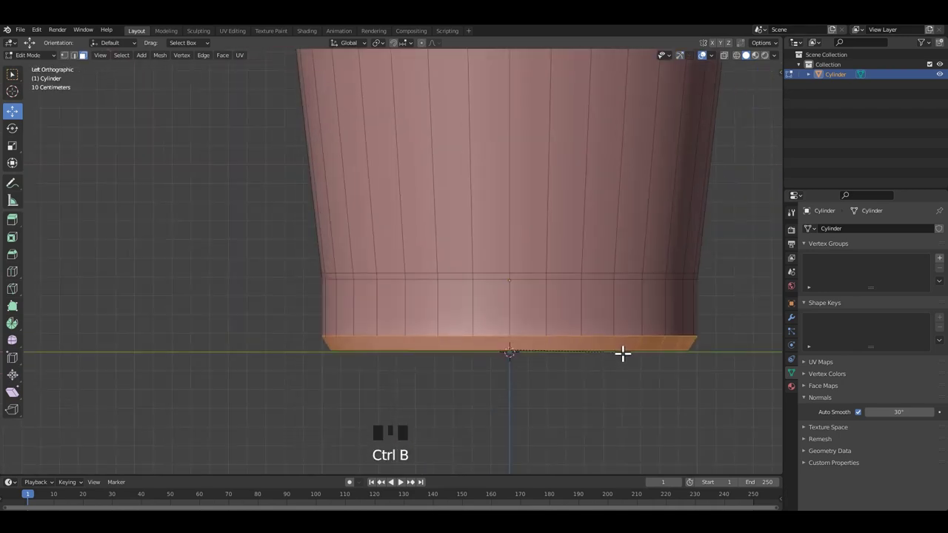
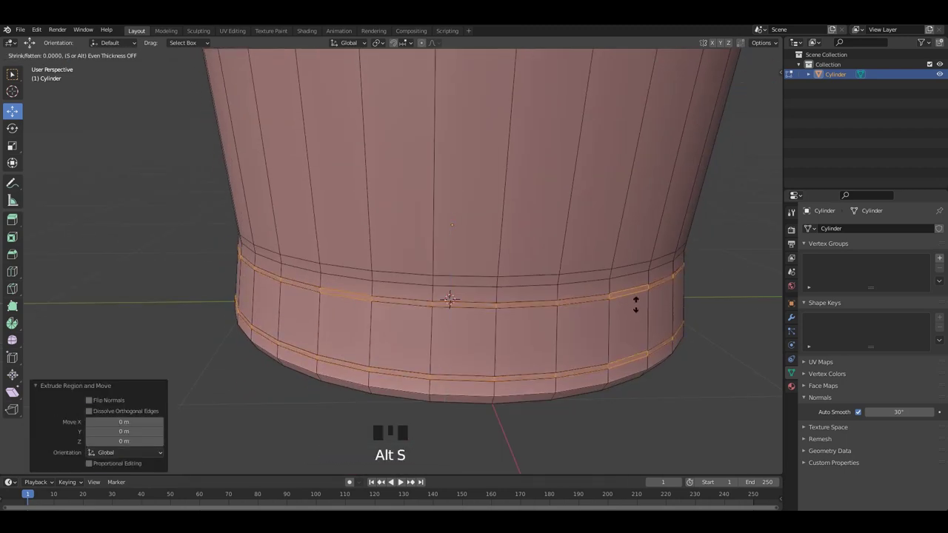
Shrink the extruded base rings inward with Alt+S to form grooves
middle_click(616, 304)
key(alt+s)
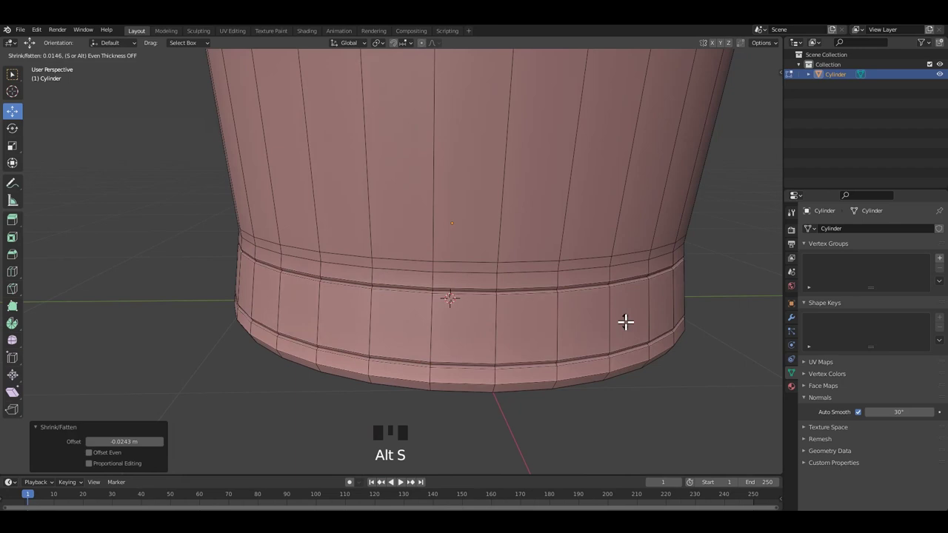
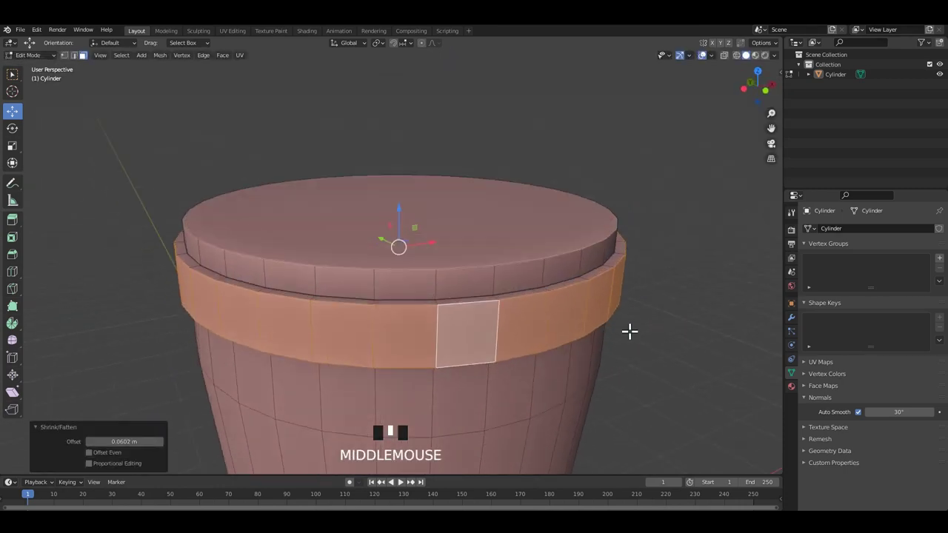
Select the top rim band's edge loops and bevel them, adding segments
key(alt+s)
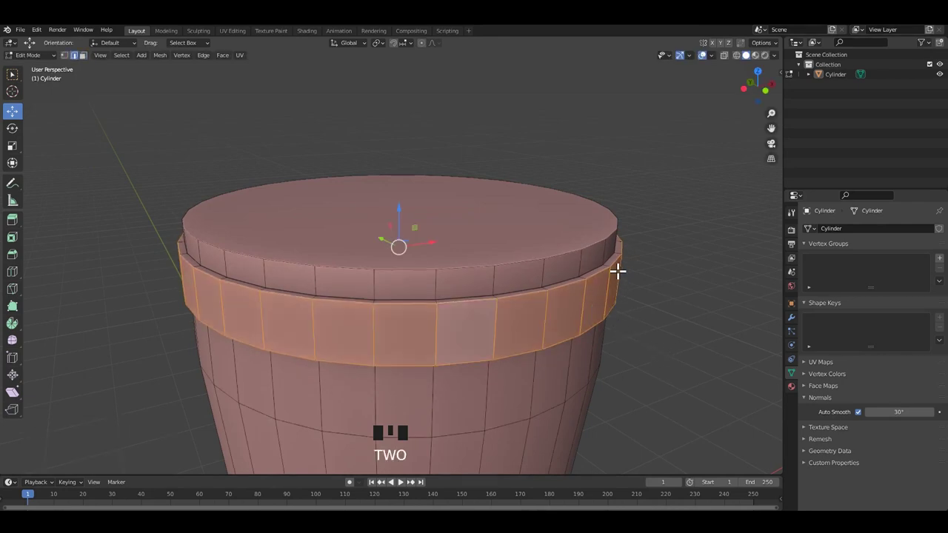
click(617, 257)
middle_click(596, 312)
click(587, 282)
middle_click(614, 321)
key(ctrl+b)
middle_click(616, 324)
key(s)
drag(615, 320, 643, 334)
key(ctrl+b)
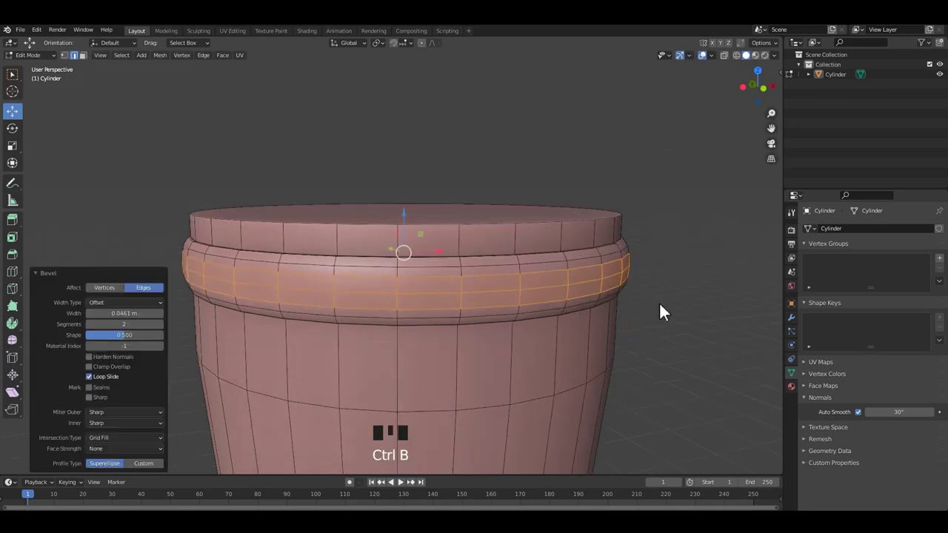
Redo the rim bevel width and confirm the rounded rim
scroll(down, 3)
drag(557, 307, 604, 328)
key(ctrl+z)
middle_click(594, 326)
key(s)
drag(598, 317, 637, 336)
key(ctrl+b)
click(582, 264)
Add an edge ring on the body and slide it up just below the rim
key(ctrl+a)
scroll(down, 3)
middle_click(495, 295)
scroll(up, 3)
key(Tab)
middle_click(486, 261)
middle_click(493, 281)
middle_click(491, 275)
key(ctrl+r)
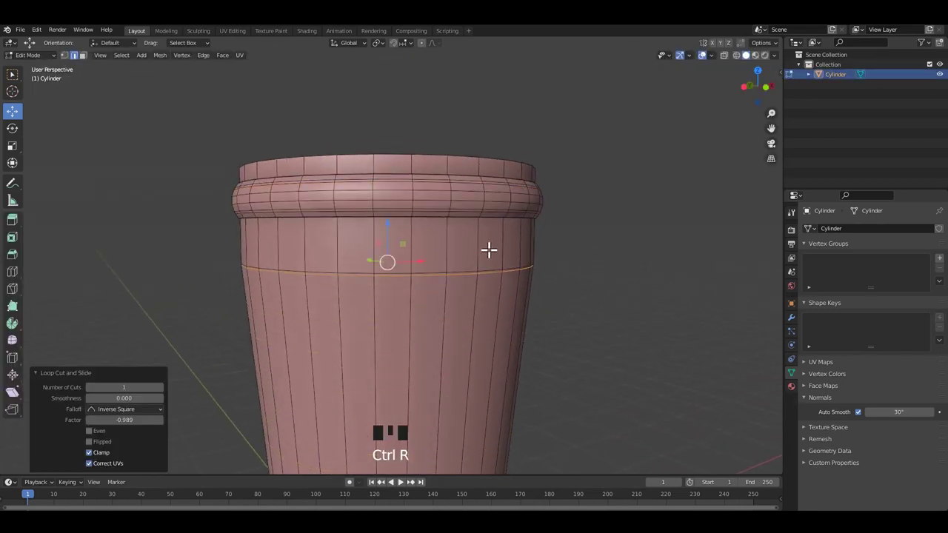
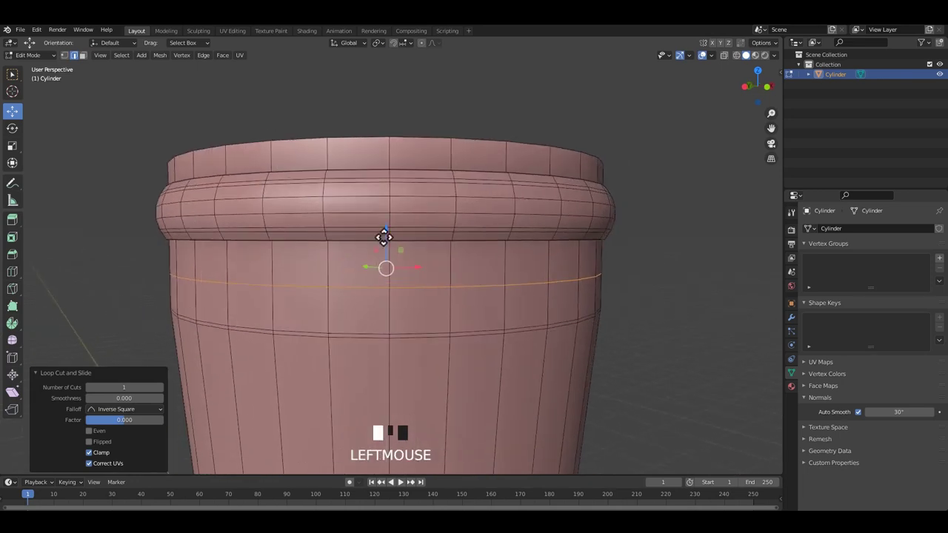
Slide the new edge ring into place beneath the rim and confirm it
drag(439, 265, 445, 294)
key(ctrl+r)
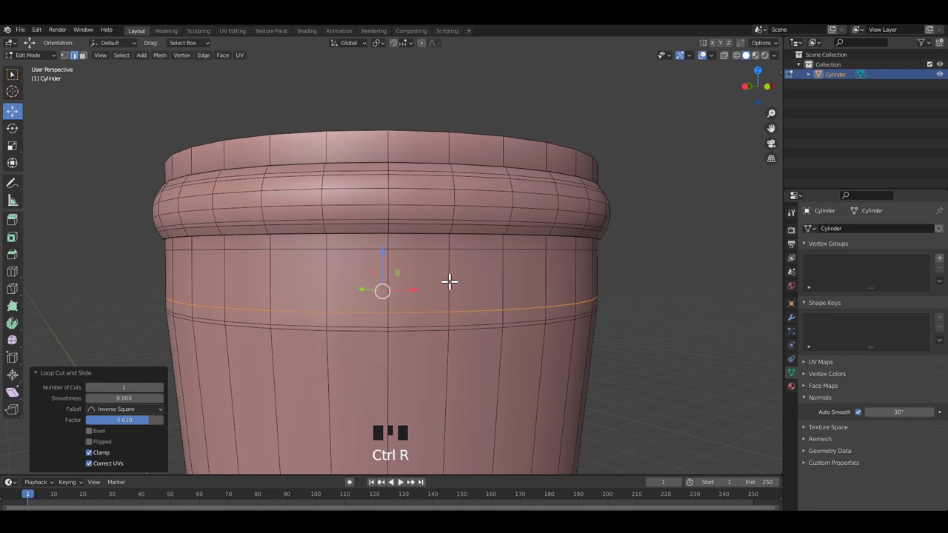
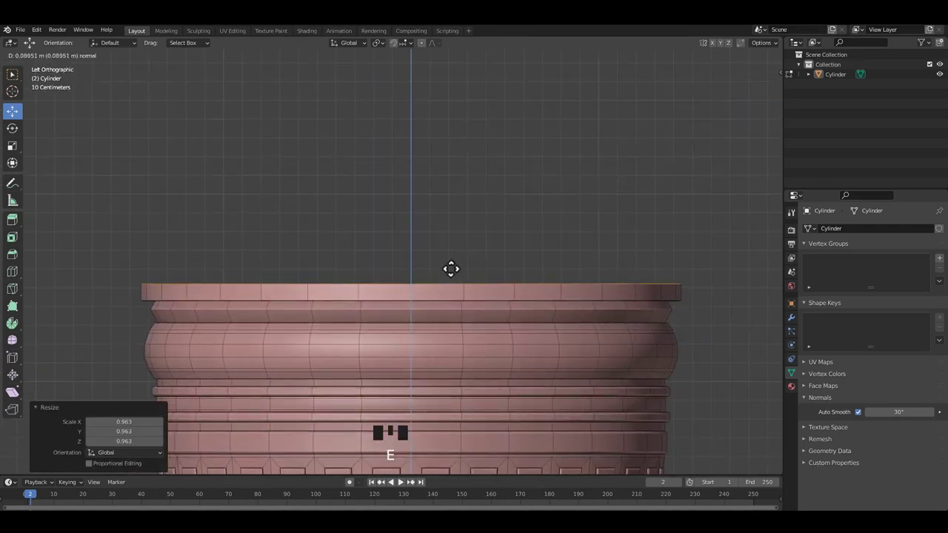
Select the lid's top face and scale it wider than the rim
drag(532, 290, 570, 298)
key(ctrl+b)
drag(551, 302, 567, 293)
click(567, 294)
middle_click(559, 283)
key(s)
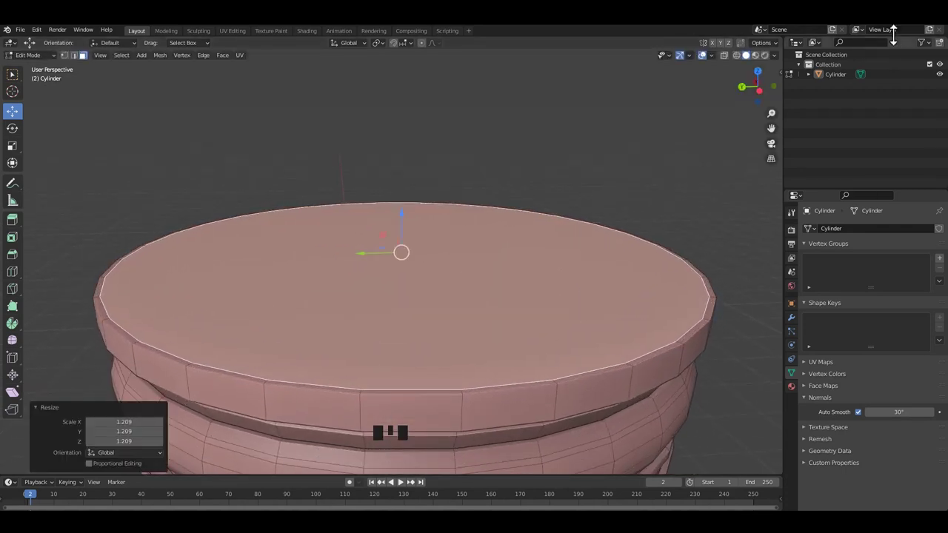
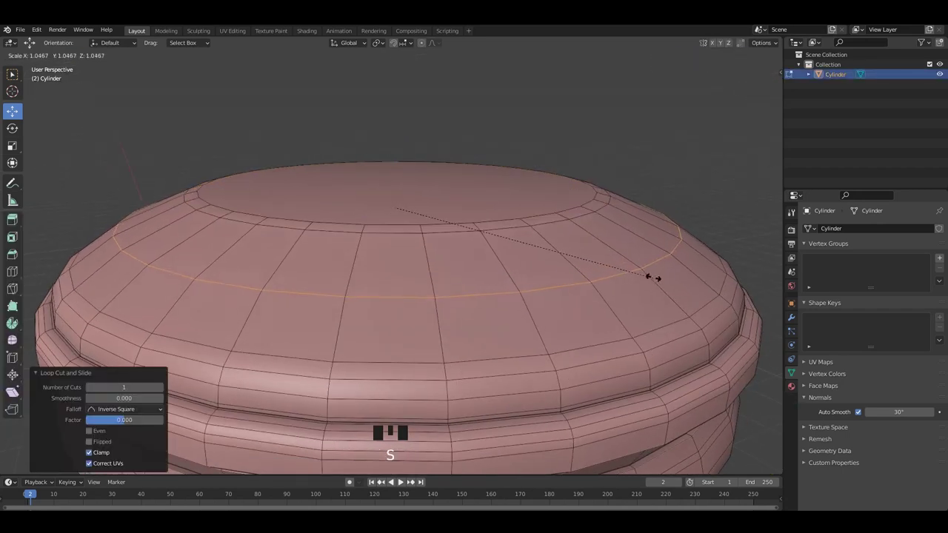
Slide the lid slope ring outward and inset a thin band of faces around it
drag(585, 254, 654, 308)
key(ctrl+b)
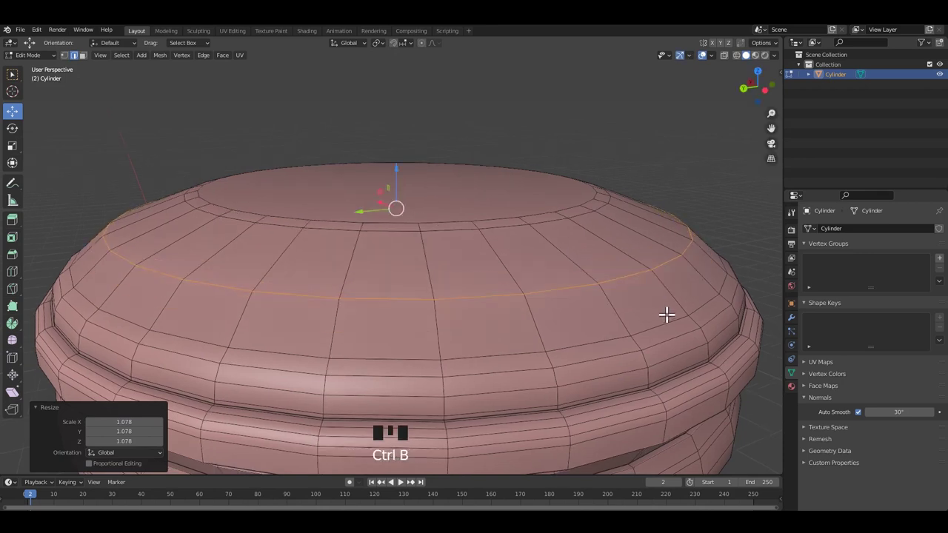
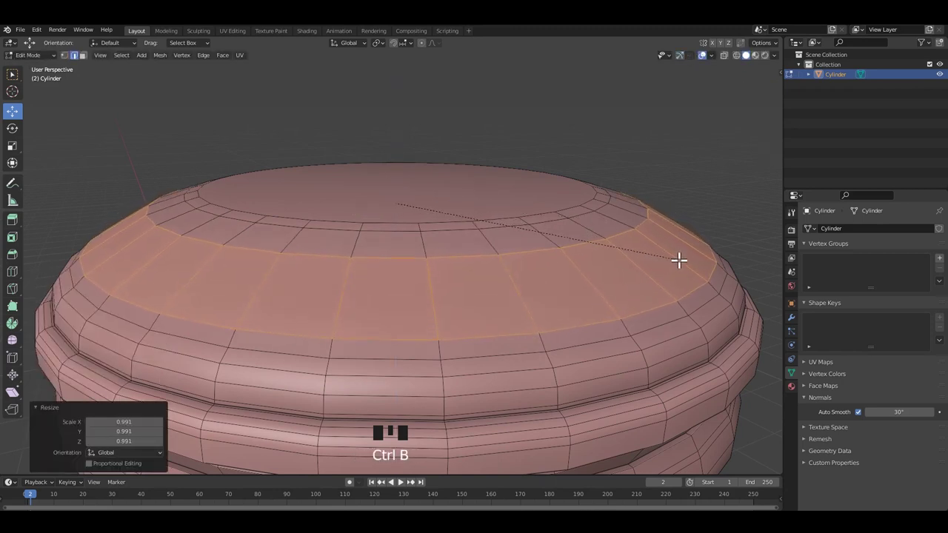
drag(575, 240, 651, 285)
drag(651, 284, 695, 300)
key(ctrl+b)
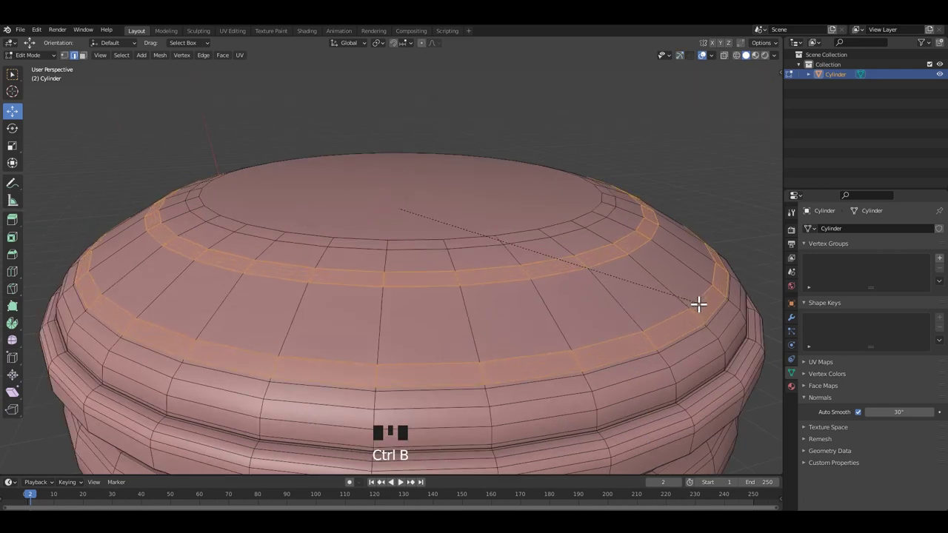
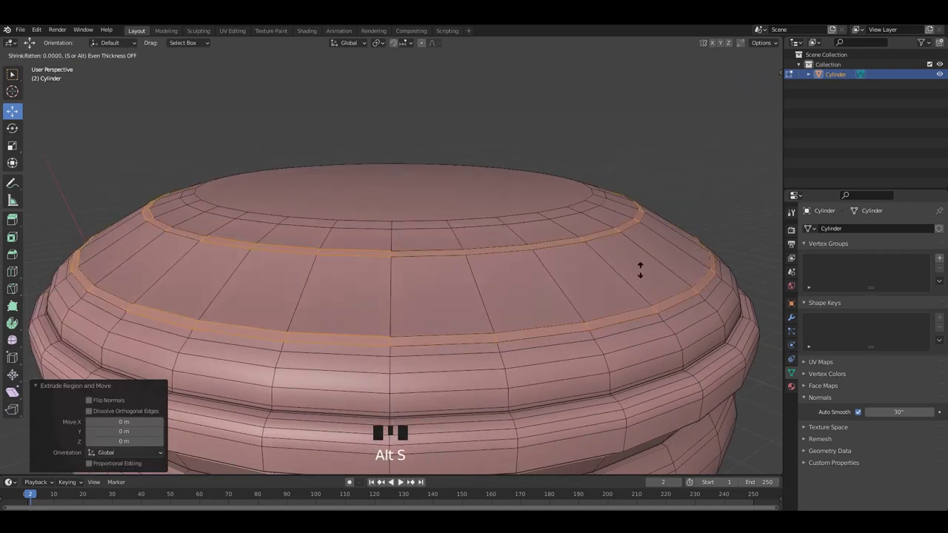
Extrude the thin lid band and push it in to form a groove
key(Tab)
scroll(down, 3)
middle_click(610, 258)
scroll(up, 3)
key(Tab)
middle_click(549, 267)
middle_click(588, 264)
key(ctrl+z)
Undo the groove attempts and sink the inset centre face down into the lid
middle_click(623, 273)
key(ctrl+z)
middle_click(621, 270)
key(ctrl+z)
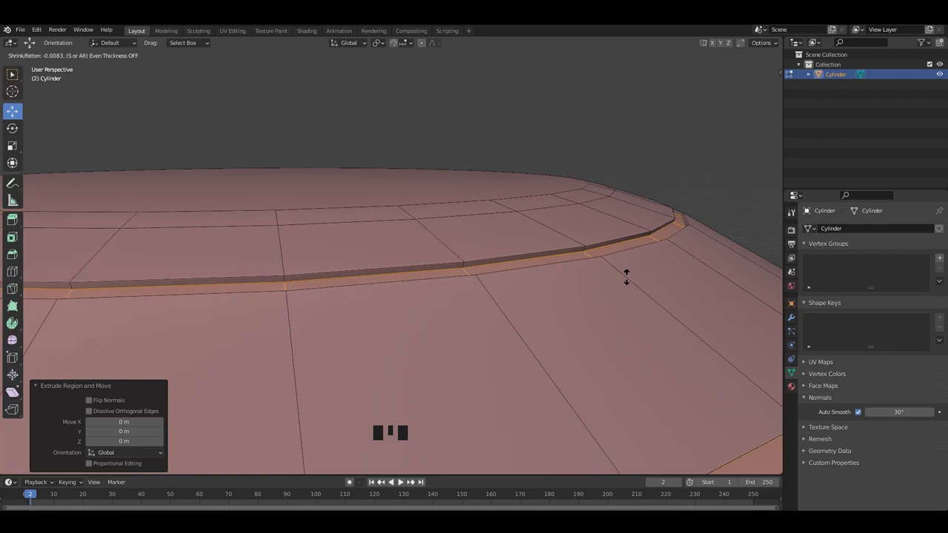
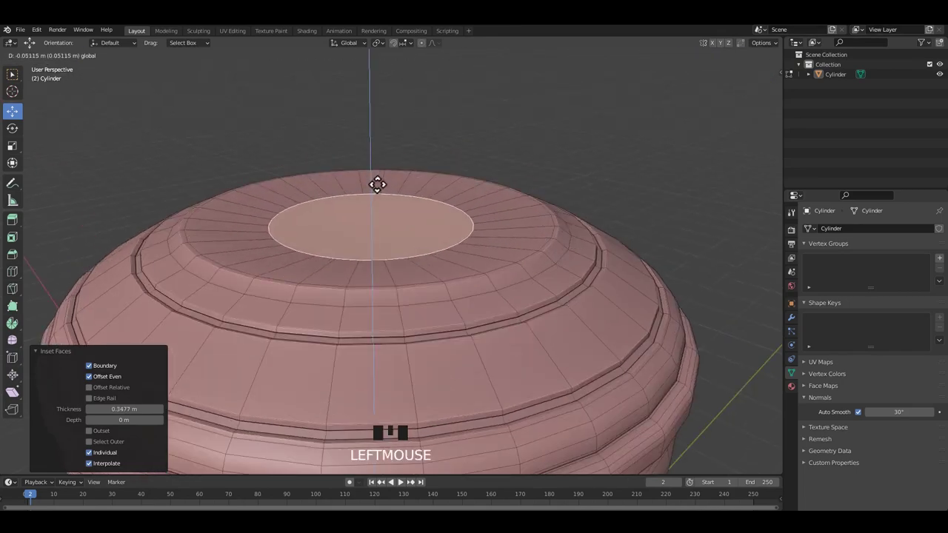
middle_click(436, 205)
key(ctrl+b)
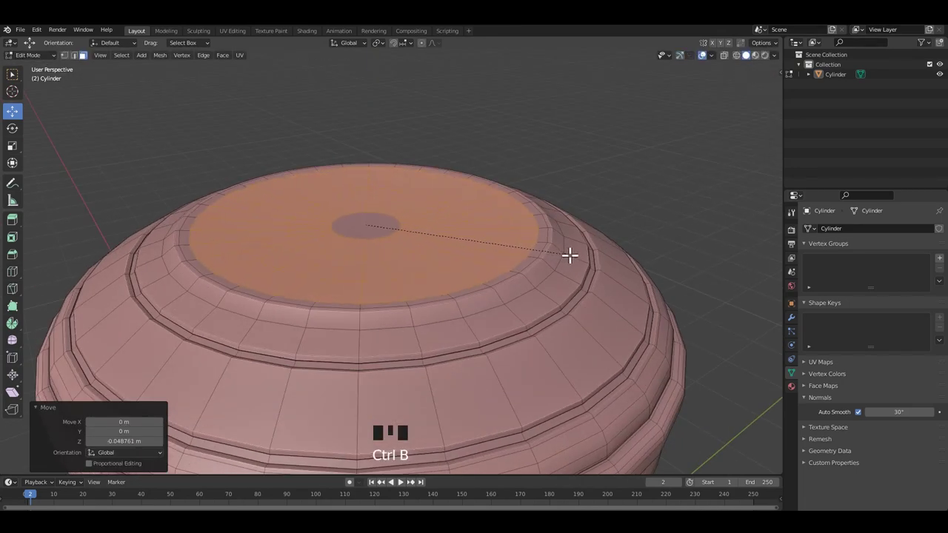
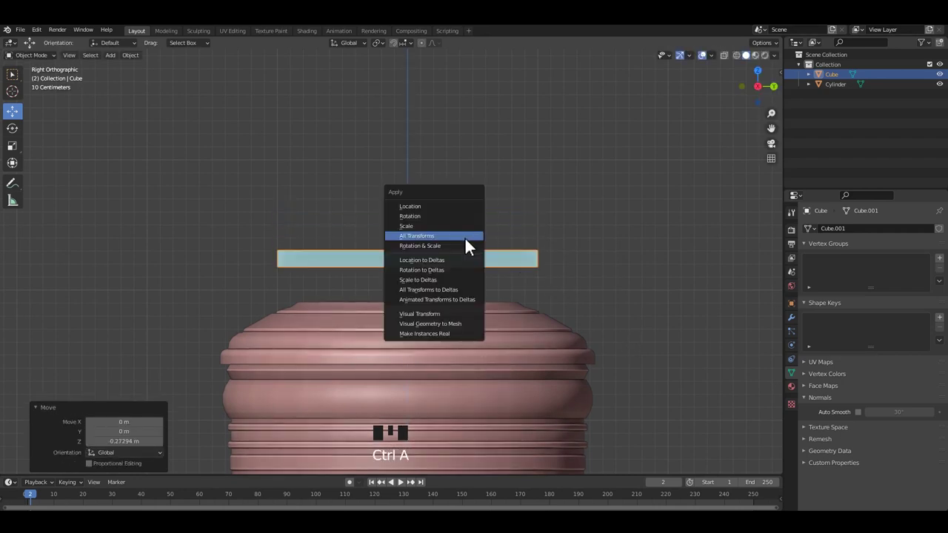
Apply all transforms to the long handle box above the lid
middle_click(556, 267)
key(ctrl+s)
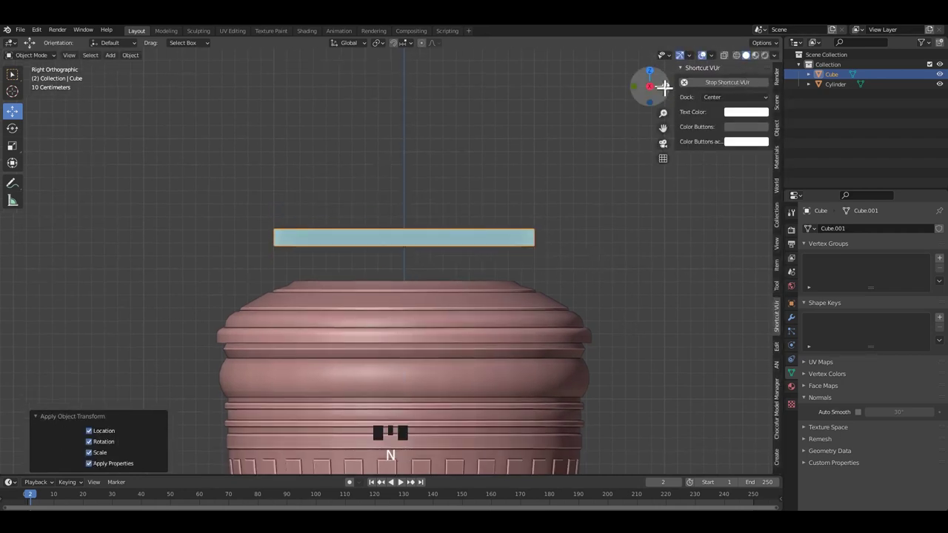
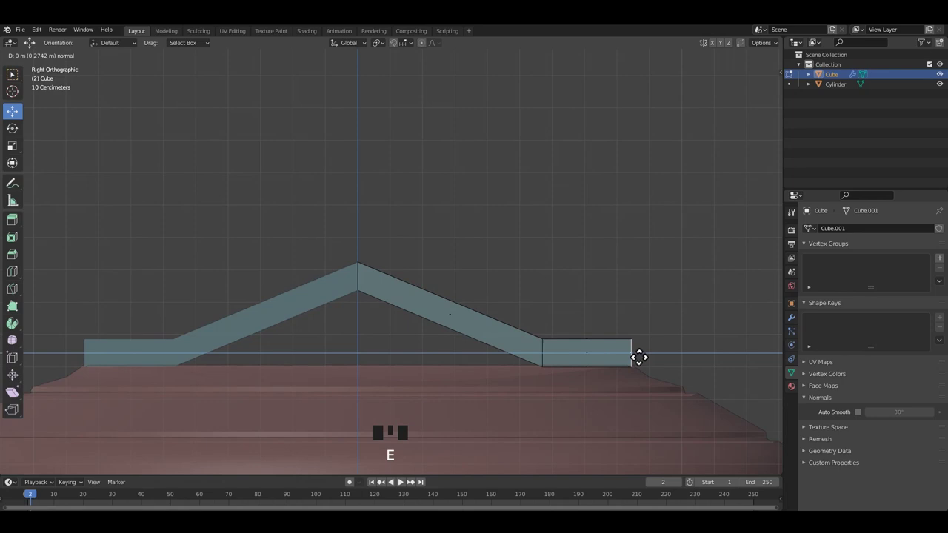
Lower the handle's end sections in side view to bend it into an arch
middle_click(560, 328)
click(530, 313)
key(alt+z)
drag(487, 297, 472, 288)
middle_click(471, 288)
drag(511, 277, 508, 286)
key(alt+z)
middle_click(498, 282)
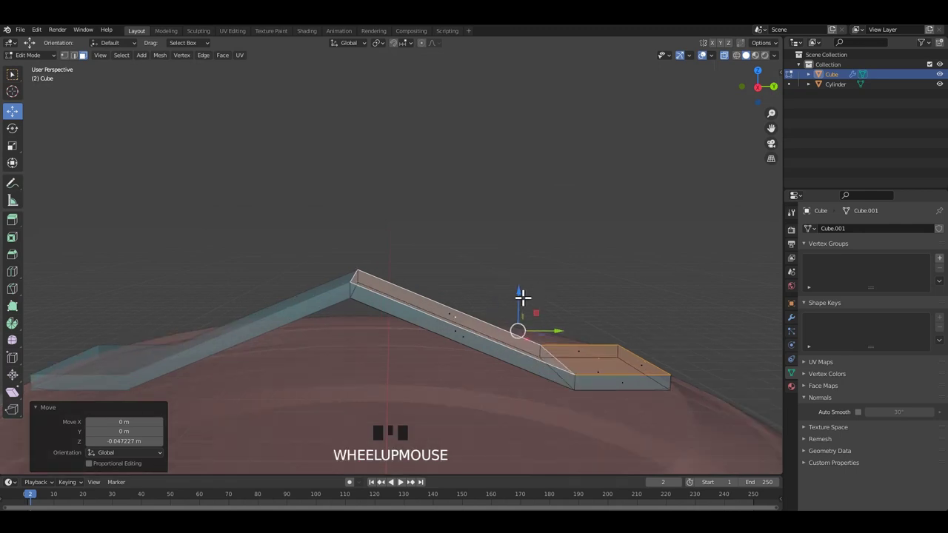
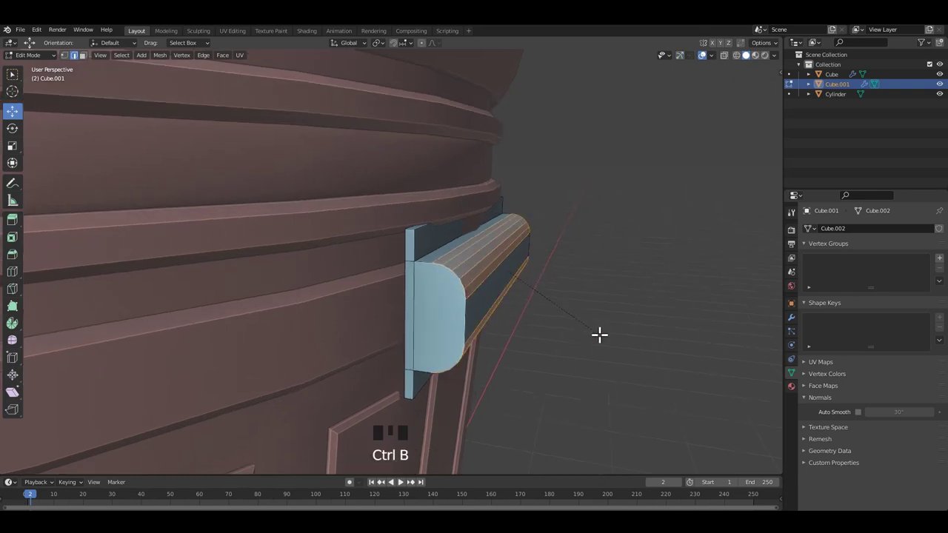
Round the extruded grip bar's edges into a smooth 6-segment curved profile in X-ray view
middle_click(528, 320)
scroll(up, 3)
middle_click(619, 328)
key(alt+z)
middle_click(621, 337)
key(s)
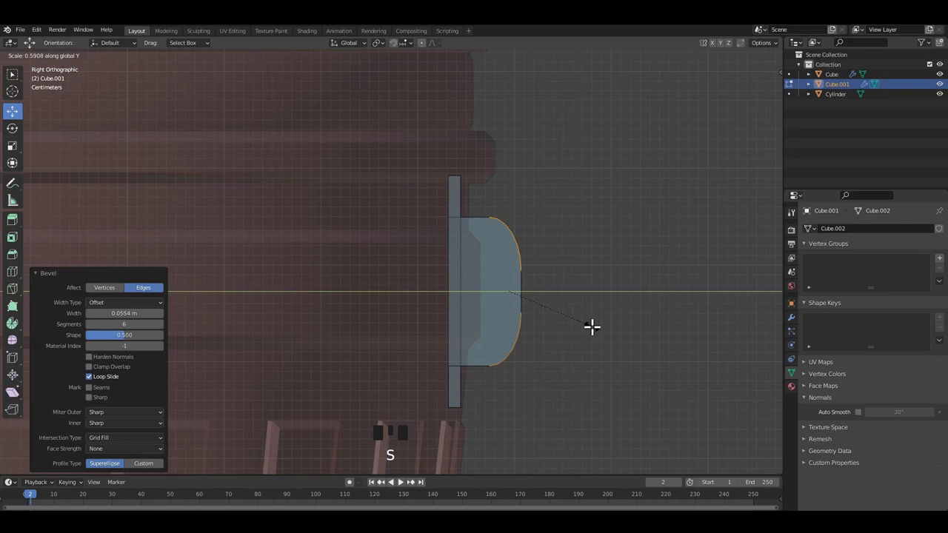
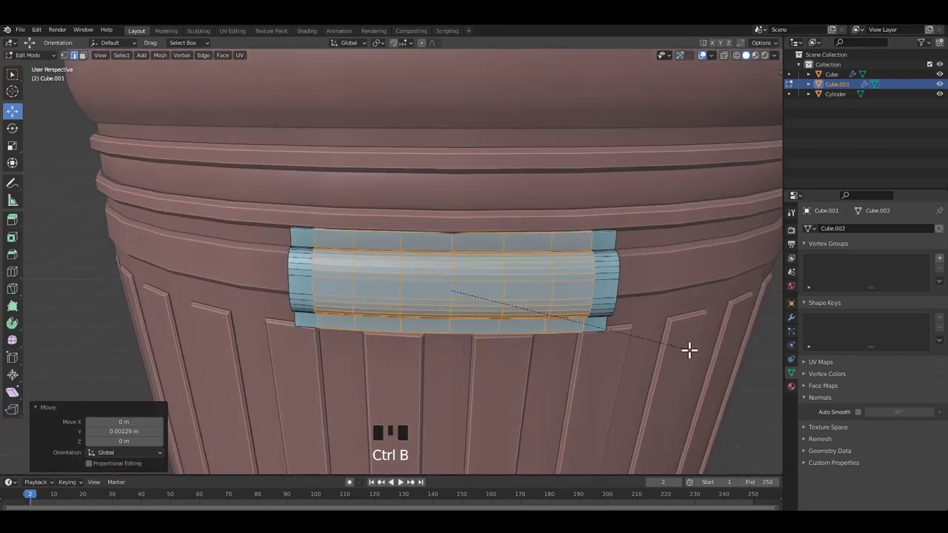
Select the handle's end loops and shift them inward so the plate bends along the can wall
drag(615, 274, 504, 302)
key(Tab)
right_click(503, 303)
drag(862, 415, 608, 316)
drag(486, 324, 468, 263)
key(ctrl+s)
drag(471, 319, 482, 260)
scroll(down, 3)
drag(457, 283, 364, 275)
scroll(up, 3)
key(ctrl+s)
Tweak the middle bend further, then undo the last three over-adjustments
middle_click(468, 261)
drag(468, 249, 463, 259)
key(Tab)
drag(464, 260, 464, 291)
key(ctrl+z)
key(ctrl+z)
key(ctrl+z)
middle_click(444, 275)
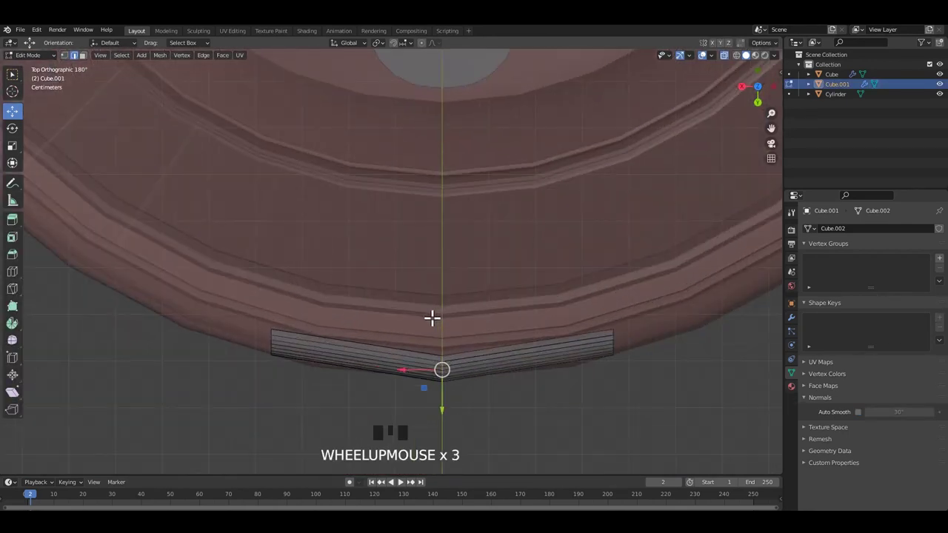
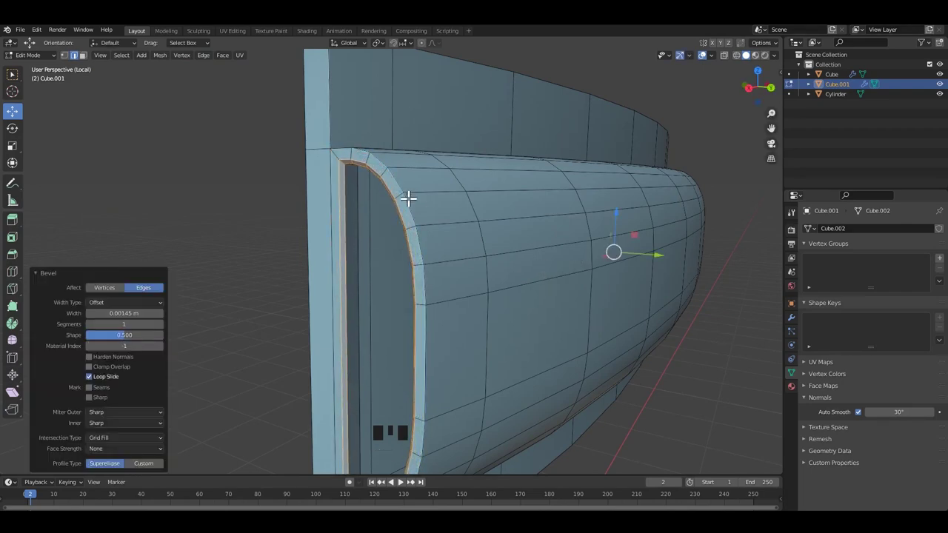
Add a thin one-segment bevel around the grip's border edge loop and isolate it in local view
scroll(down, 3)
key(Tab)
drag(623, 291, 584, 283)
middle_click(531, 274)
key(ctrl+s)
click(466, 268)
key(/)
drag(625, 303, 589, 295)
drag(558, 293, 658, 277)
key(ctrl+s)
Fine-tune the beveled grip edges with small drags, saving between adjustments
drag(659, 276, 563, 289)
drag(563, 289, 512, 274)
key(ctrl+s)
drag(493, 262, 469, 269)
scroll(up, 3)
drag(470, 274, 652, 288)
key(ctrl+s)
drag(656, 288, 545, 274)
scroll(down, 3)
drag(498, 283, 549, 257)
key(ctrl+s)
Return to Object Mode and add a new cylinder mesh to the scene
click(472, 257)
scroll(up, 3)
drag(402, 257, 350, 220)
key(shift+a)
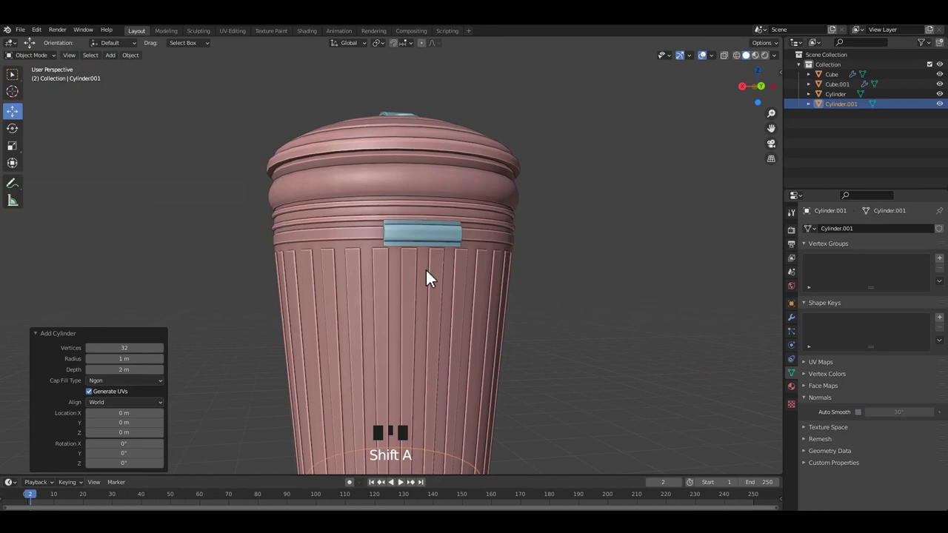
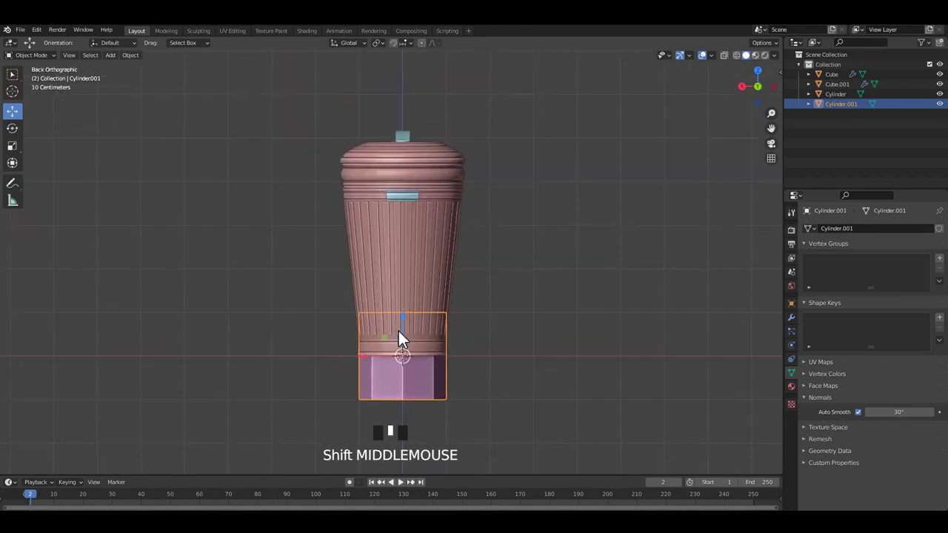
Scale the new cylinder down and rotate it 90° to lie across the side handle
click(406, 235)
scroll(up, 3)
drag(529, 344, 624, 354)
key(s)
middle_click(489, 263)
key(alt+z)
click(442, 234)
key(alt+z)
middle_click(545, 295)
scroll(up, 3)
drag(479, 329, 511, 340)
scroll(up, 3)
key(r)
drag(490, 290, 532, 340)
scroll(up, 3)
Thin the cylinder and stretch it along X into a slim rod spanning the grip
key(s)
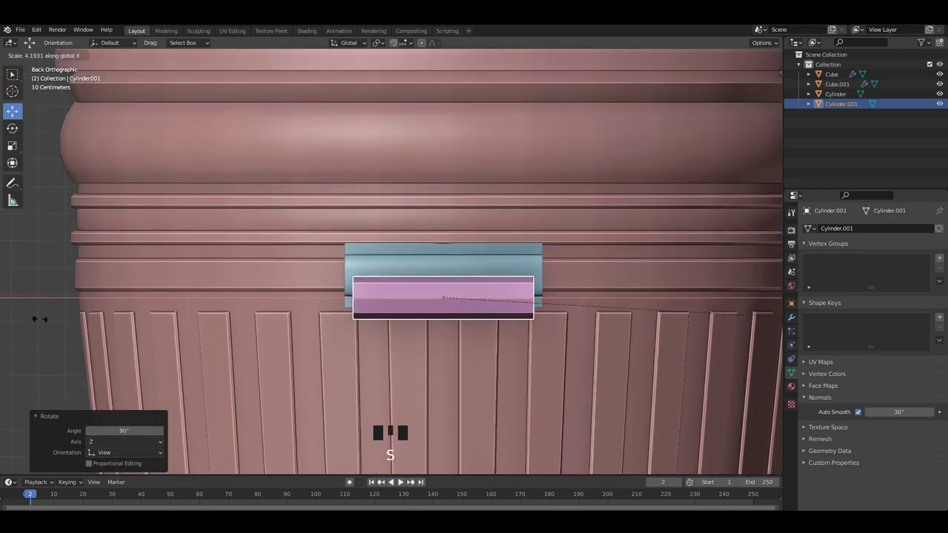
drag(540, 306, 563, 349)
scroll(up, 3)
key(s)
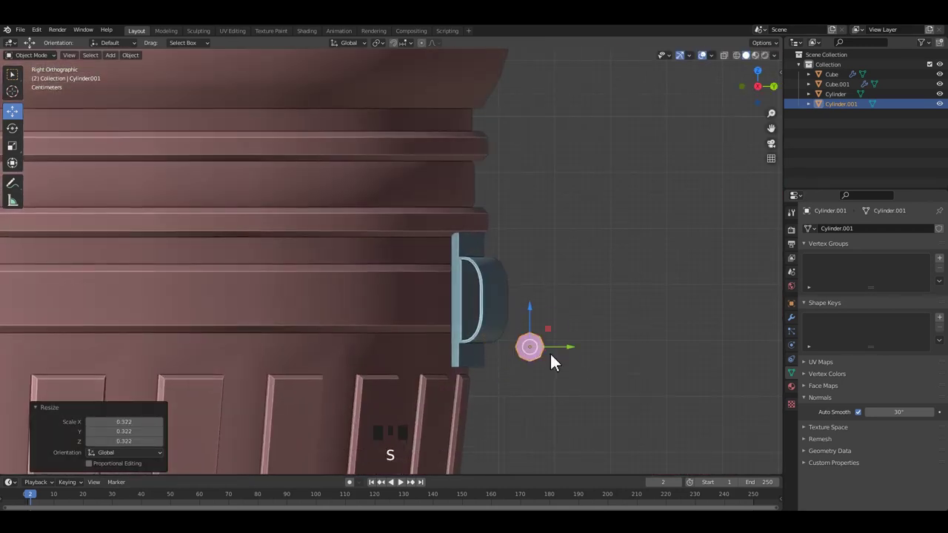
drag(523, 312, 463, 303)
middle_click(463, 304)
scroll(down, 3)
middle_click(518, 345)
scroll(up, 3)
key(s)
drag(599, 341, 595, 330)
Nudge the rod into position through the grip ends, saving as it settles
key(ctrl+s)
drag(577, 314, 534, 319)
key(ctrl+s)
middle_click(557, 323)
key(ctrl+s)
drag(589, 325, 598, 333)
key(ctrl+s)
middle_click(522, 280)
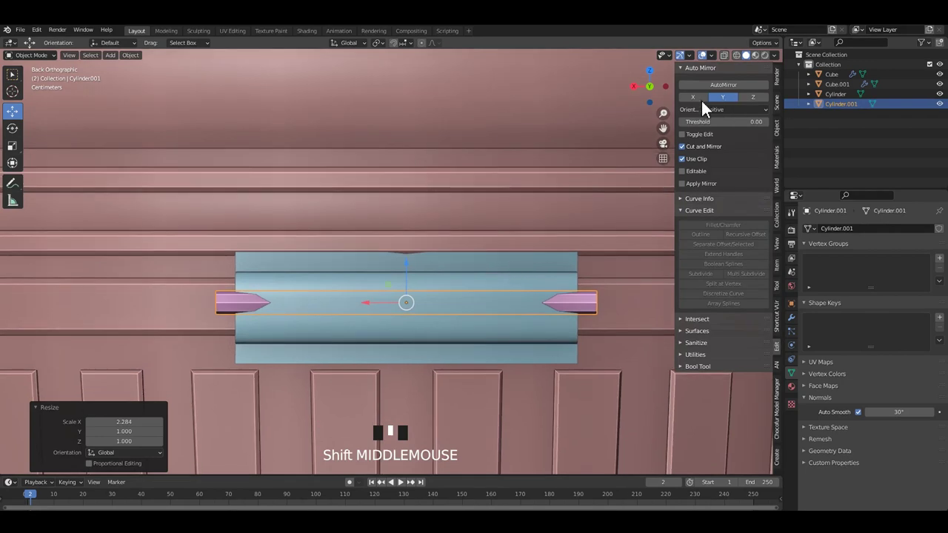
drag(706, 105, 443, 300)
Taper the rod's ends into points in Edit Mode
key(Tab)
middle_click(456, 289)
scroll(down, 3)
key(alt+z)
drag(516, 305, 564, 287)
click(564, 288)
middle_click(444, 291)
key(ctrl+z)
middle_click(513, 330)
click(787, 79)
drag(531, 203, 547, 254)
click(546, 254)
Mirror the pointed pin to both sides of the handle with the Auto Mirror add-on panel
key(Tab)
middle_click(461, 264)
key(alt+z)
drag(398, 269, 767, 101)
drag(767, 102, 401, 264)
middle_click(400, 265)
key(3)
click(137, 309)
Check the pin from above in X-ray and resize it to fit the grip
middle_click(210, 300)
key(alt+z)
key(z)
middle_click(342, 271)
key(alt+z)
drag(391, 247, 412, 259)
scroll(up, 3)
key(alt+z)
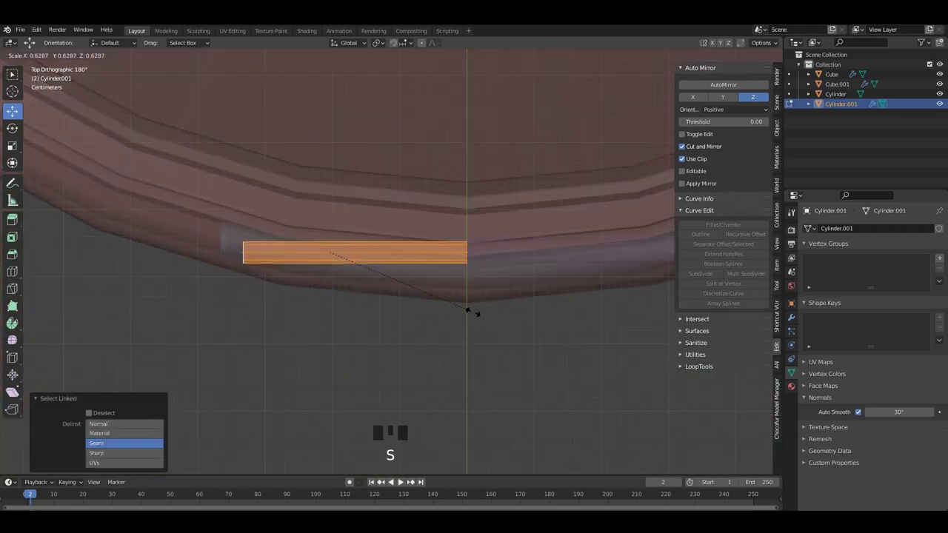
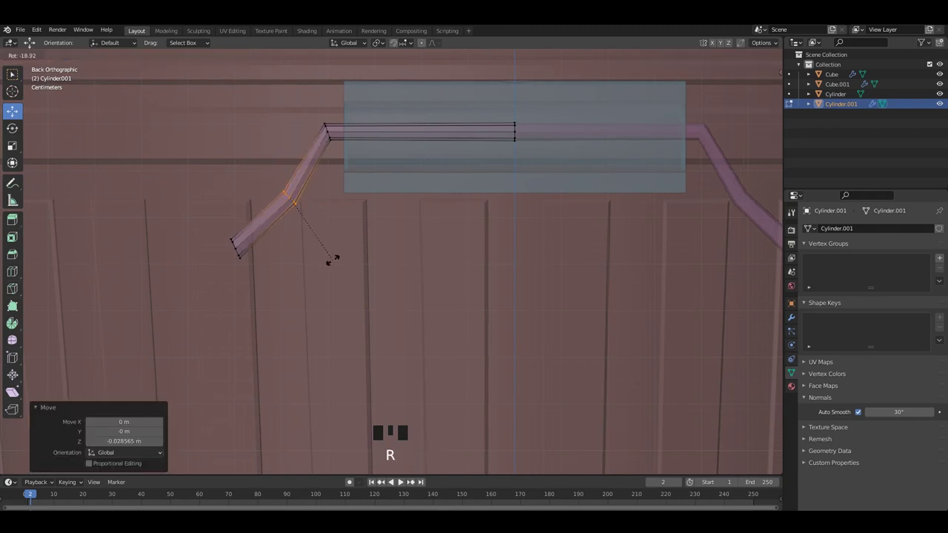
Insert a loop cut across the thick grip section of Cylinder.001
click(311, 109)
key(r)
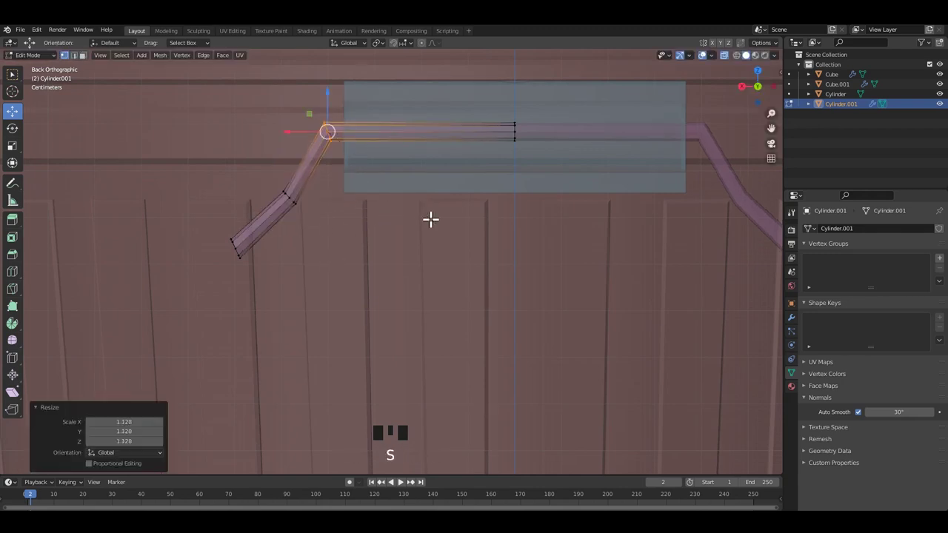
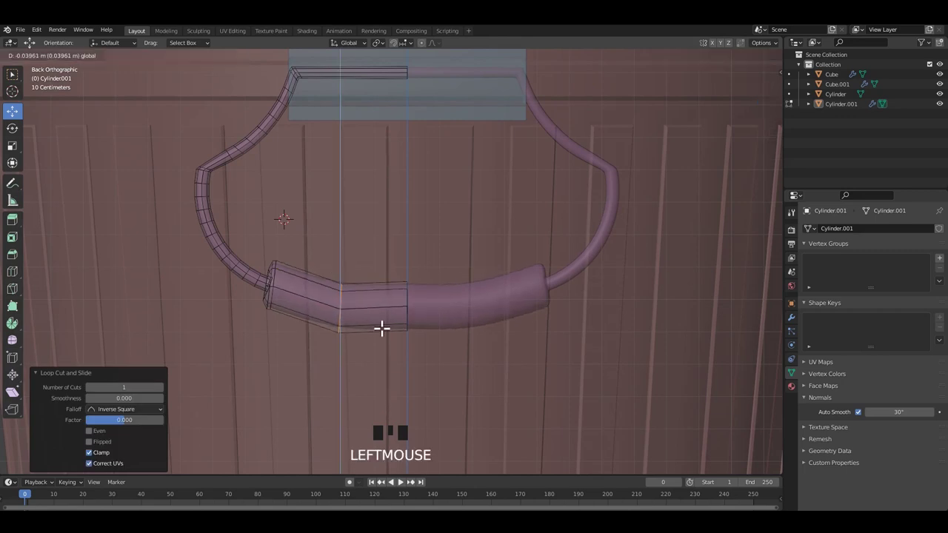
Bevel the grip's selected edge loops into 5 segments and save the file
key(ctrl+b)
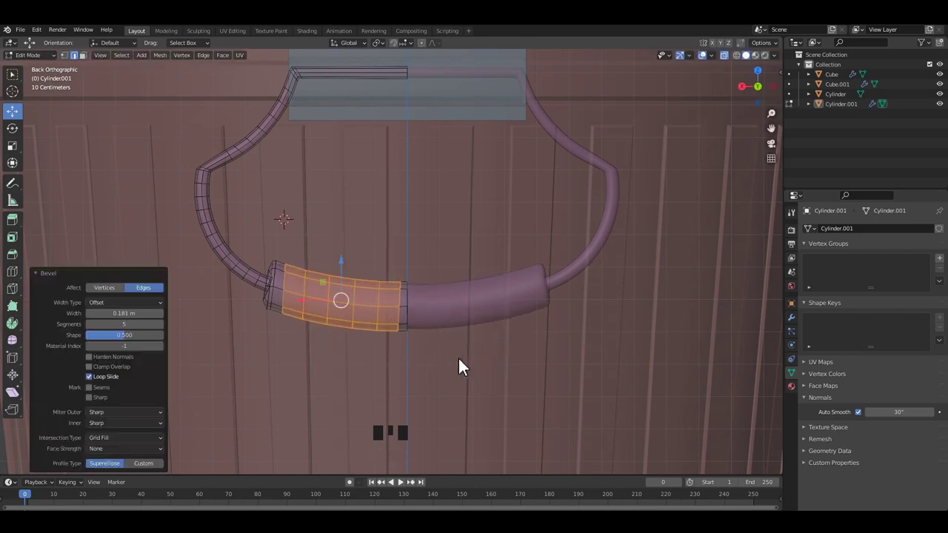
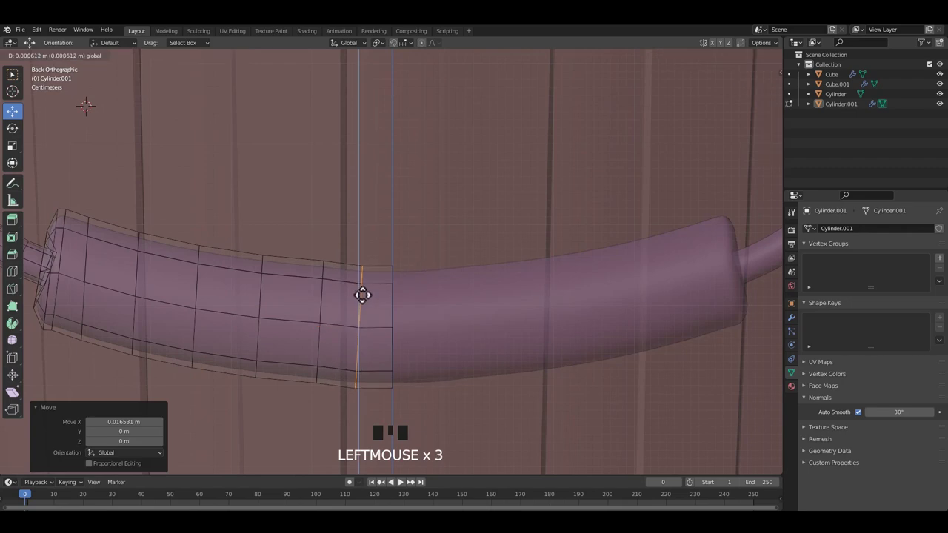
key(alt+z)
key(Tab)
scroll(down, 3)
middle_click(399, 342)
key(ctrl+s)
middle_click(397, 289)
scroll(up, 3)
key(alt+z)
Slide one of the grip's edge loops sideways along the X axis
middle_click(382, 307)
scroll(up, 3)
drag(421, 305, 446, 211)
key(3)
drag(428, 256, 434, 323)
middle_click(435, 323)
key(alt+z)
middle_click(512, 287)
key(x)
scroll(down, 3)
middle_click(481, 270)
Return to Object Mode, orbit out to view the whole trash can and save
key(Tab)
drag(645, 311, 625, 309)
drag(506, 286, 623, 285)
key(ctrl+s)
drag(606, 272, 523, 259)
middle_click(497, 288)
middle_click(460, 297)
scroll(down, 3)
drag(481, 284, 483, 168)
key(ctrl+s)
click(358, 383)
Select the lid and orbit in on its centre, saving as you go
key(a)
drag(503, 292, 436, 298)
drag(436, 298, 384, 323)
scroll(up, 3)
middle_click(368, 316)
key(ctrl+s)
drag(413, 257, 438, 307)
key(ctrl+h)
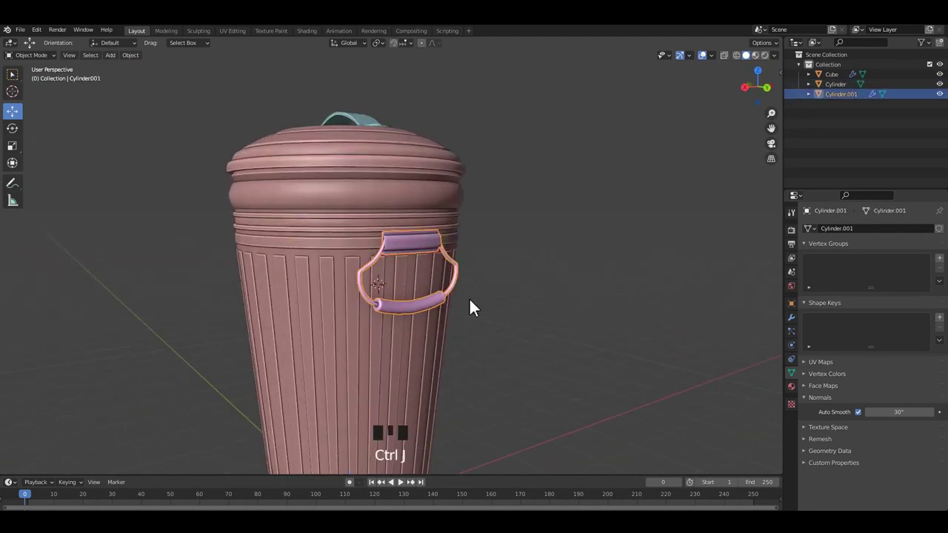
drag(465, 299, 447, 295)
scroll(down, 3)
drag(454, 294, 495, 296)
key(ctrl+s)
Check the lid object's settings in the properties and sidebar panels and save
click(733, 103)
drag(465, 260, 537, 249)
key(ctrl+s)
drag(537, 249, 565, 237)
key(n)
drag(565, 237, 501, 268)
scroll(down, 3)
drag(525, 221, 441, 209)
scroll(up, 3)
middle_click(432, 264)
key(ctrl+s)
Extrude the lid's centre faces slightly upward into a small raised disc, then save
drag(424, 244, 388, 230)
key(Tab)
scroll(up, 3)
drag(402, 227, 431, 239)
key(Tab)
scroll(down, 3)
drag(422, 241, 614, 233)
key(ctrl+s)
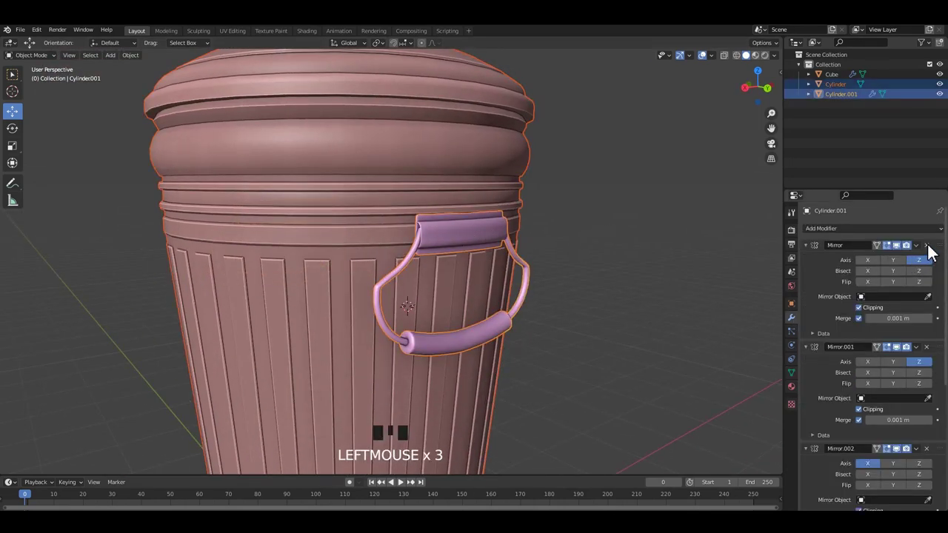
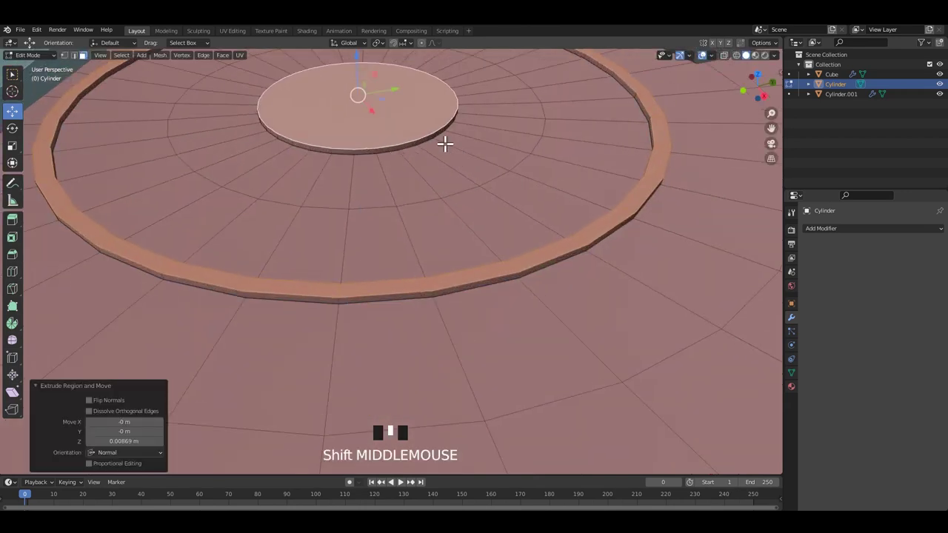
Select the ring of lid faces under the lid handle and raise it along Z
drag(422, 117, 466, 154)
drag(466, 155, 575, 213)
key(2)
middle_click(619, 208)
click(621, 178)
key(ctrl+b)
scroll(down, 3)
drag(573, 185, 533, 228)
drag(533, 229, 495, 267)
scroll(up, 3)
drag(510, 258, 502, 229)
scroll(up, 3)
middle_click(488, 260)
Leave Edit Mode and orbit around the lid to check the raised ring, then save
key(Tab)
middle_click(509, 244)
middle_click(553, 252)
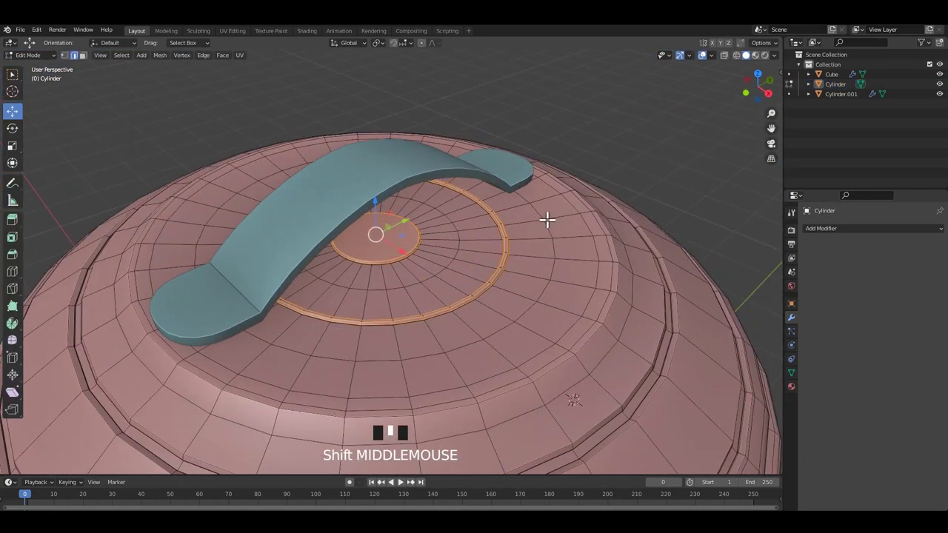
key(2)
click(546, 213)
middle_click(532, 230)
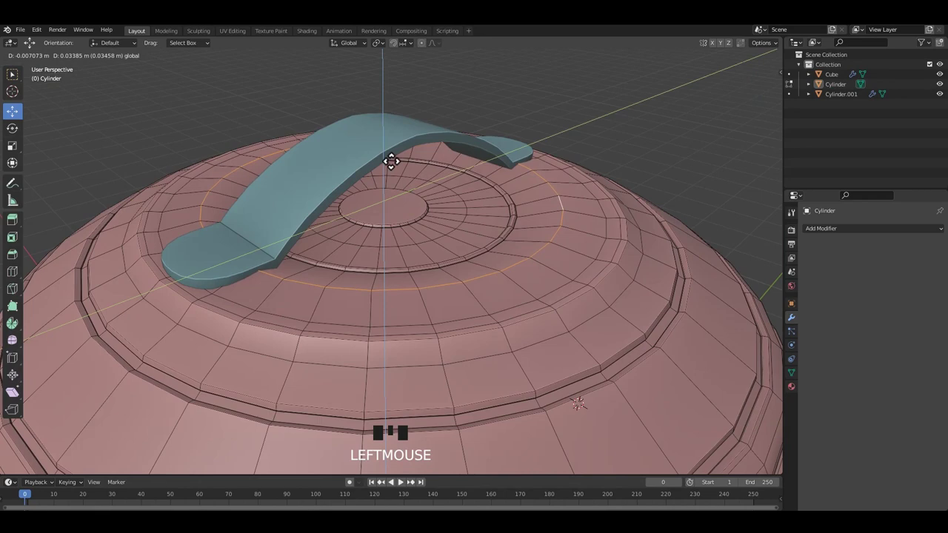
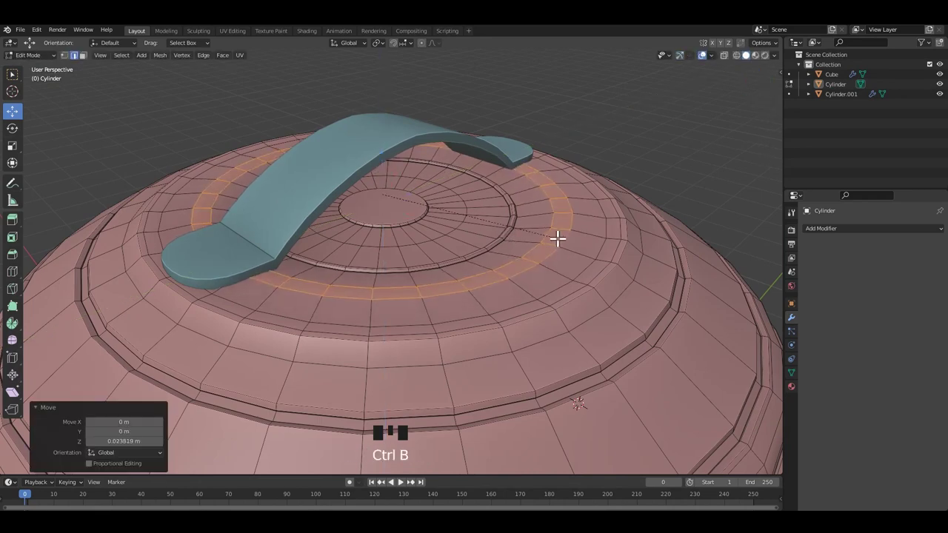
scroll(down, 3)
drag(594, 231, 440, 264)
key(ctrl+s)
Apply the transforms of the can's parts with Ctrl+A and save the file
click(451, 258)
drag(514, 240, 360, 354)
key(ctrl+a)
scroll(down, 3)
drag(503, 302, 530, 286)
scroll(up, 3)
drag(496, 303, 487, 312)
drag(518, 305, 486, 382)
key(ctrl+s)
middle_click(478, 292)
scroll(up, 3)
drag(451, 408, 476, 404)
key(ctrl+s)
drag(495, 411, 501, 368)
middle_click(501, 369)
Switch to the Animation workspace showing the whole can with both side handles, and save
drag(901, 280, 562, 279)
drag(563, 279, 576, 240)
scroll(up, 3)
drag(548, 283, 616, 259)
click(616, 259)
drag(761, 163, 598, 202)
scroll(down, 3)
drag(568, 205, 493, 201)
key(ctrl+s)
middle_click(480, 226)
key(ctrl+s)
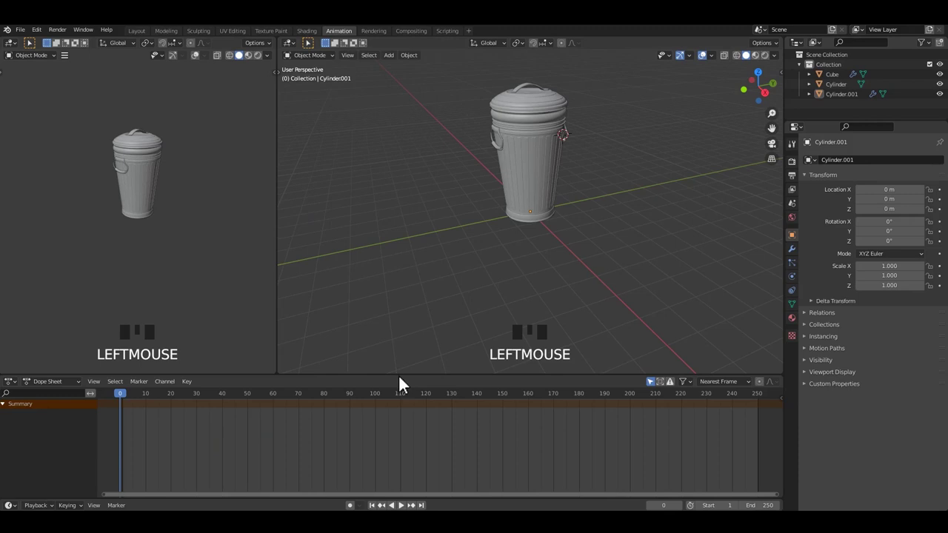
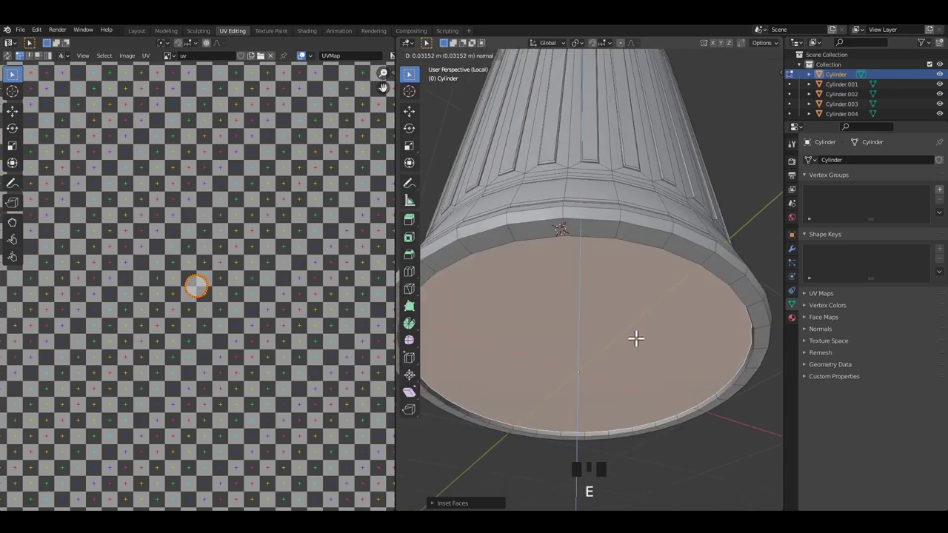
Enter Edit Mode on the lid Cylinder.001 and switch to edge select (2)
drag(648, 328, 738, 356)
key(ctrl+b)
key(Tab)
middle_click(685, 312)
key(Tab)
middle_click(697, 277)
scroll(up, 3)
drag(717, 250, 702, 187)
click(702, 187)
middle_click(719, 204)
scroll(up, 3)
key(2)
Select the lid's rim edges and mark them as seams from the Edge context menu
drag(695, 167, 690, 183)
click(690, 182)
scroll(down, 3)
drag(634, 240, 609, 222)
scroll(down, 3)
middle_click(603, 200)
scroll(up, 3)
middle_click(623, 210)
click(600, 326)
click(590, 254)
scroll(down, 3)
middle_click(572, 189)
scroll(up, 3)
click(611, 220)
drag(611, 251, 642, 268)
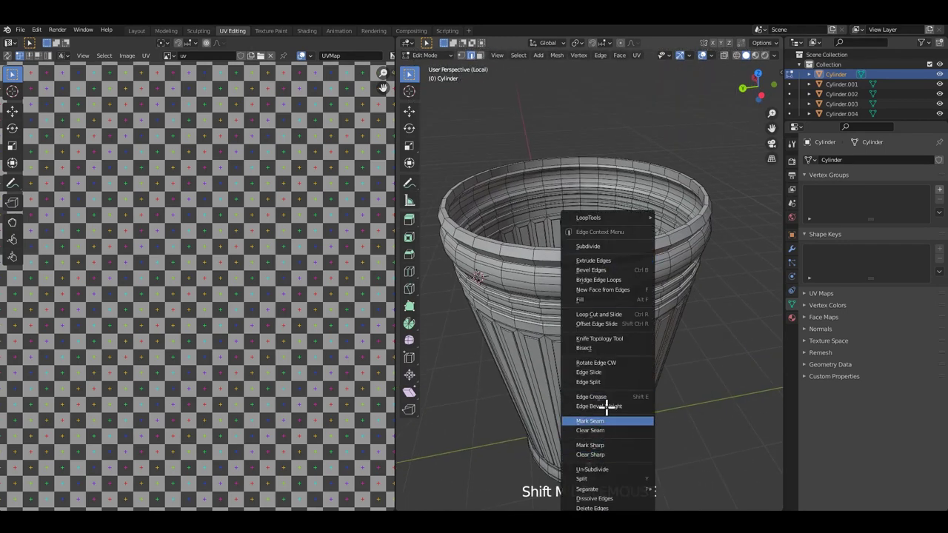
Select all, unwrap, and drag the resulting island into place in the UV Editor
key(a)
key(a)
drag(210, 217, 605, 261)
drag(604, 261, 661, 108)
click(661, 108)
middle_click(627, 192)
scroll(down, 3)
drag(525, 203, 678, 253)
Save the file and isolate the lid in local view (/) to check the checker texture
key(Tab)
scroll(down, 3)
drag(673, 248, 630, 259)
key(ctrl+s)
drag(636, 251, 621, 252)
key(ctrl+s)
click(622, 252)
key(/)
drag(588, 254, 595, 188)
click(596, 188)
key(/)
drag(622, 207, 636, 317)
key(Tab)
Select all again, reposition the UV island, and apply the lid's transforms (Ctrl+A)
key(a)
key(a)
drag(217, 270, 602, 321)
middle_click(601, 322)
key(Tab)
click(633, 232)
key(ctrl+a)
key(Tab)
drag(614, 217, 609, 286)
In face select with X-ray, pick the lid's flat underside face and start scaling its circular island
key(3)
middle_click(611, 263)
scroll(up, 3)
key(alt+z)
click(755, 63)
middle_click(627, 256)
key(alt+z)
middle_click(636, 262)
key(s)
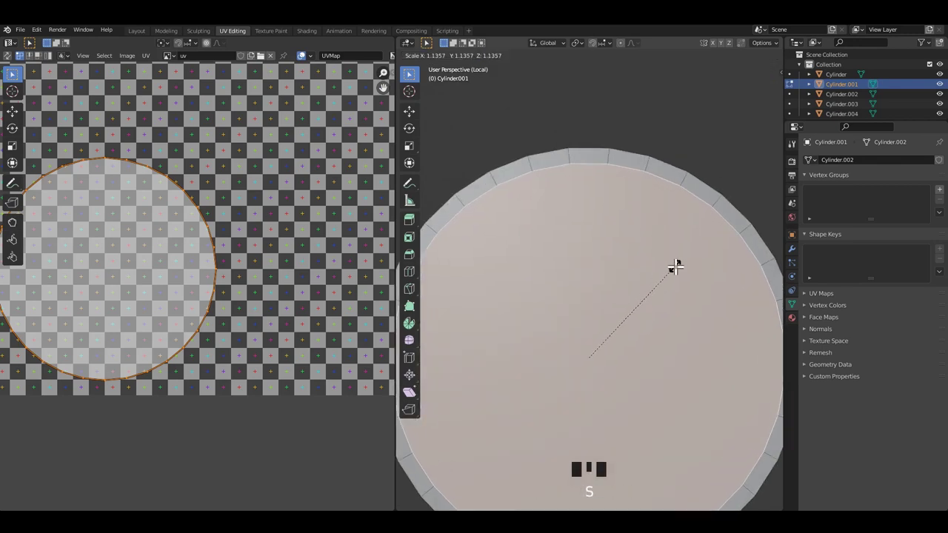
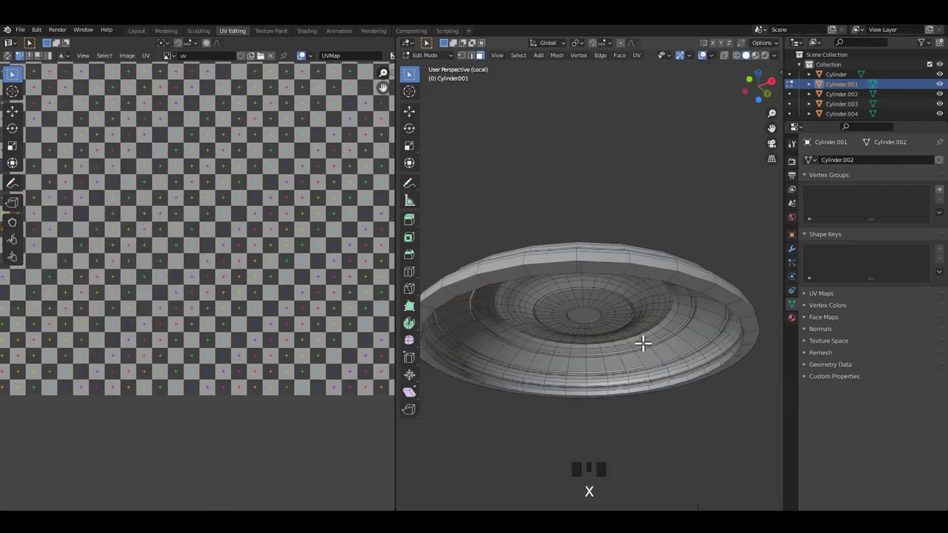
Select edge loops on the next lid part in edge mode and enter Edit Mode
drag(700, 266, 685, 284)
scroll(up, 3)
drag(670, 287, 706, 262)
key(2)
click(699, 275)
drag(716, 289, 744, 299)
click(744, 299)
key(ctrl+b)
key(Tab)
Mark the selected edges as seams via the context menu and apply transforms (Ctrl+A)
double_click(712, 213)
key(ctrl+a)
click(699, 221)
scroll(down, 3)
click(660, 249)
right_click(660, 250)
key(ctrl+a)
click(710, 209)
drag(682, 240, 571, 284)
key(Tab)
Select all, unwrap, and scale the new island into place in the UV Editor
middle_click(623, 282)
key(s)
key(a)
right_click(174, 227)
scroll(down, 3)
drag(595, 300, 713, 147)
click(714, 148)
middle_click(658, 217)
Save, then isolate the arched lid handle in local view (/) and enter Edit Mode on it
key(ctrl+s)
click(684, 203)
drag(665, 236, 710, 262)
key(Tab)
key(/)
drag(624, 269, 634, 175)
key(ctrl+s)
click(661, 177)
key(/)
middle_click(644, 200)
key(Tab)
middle_click(640, 229)
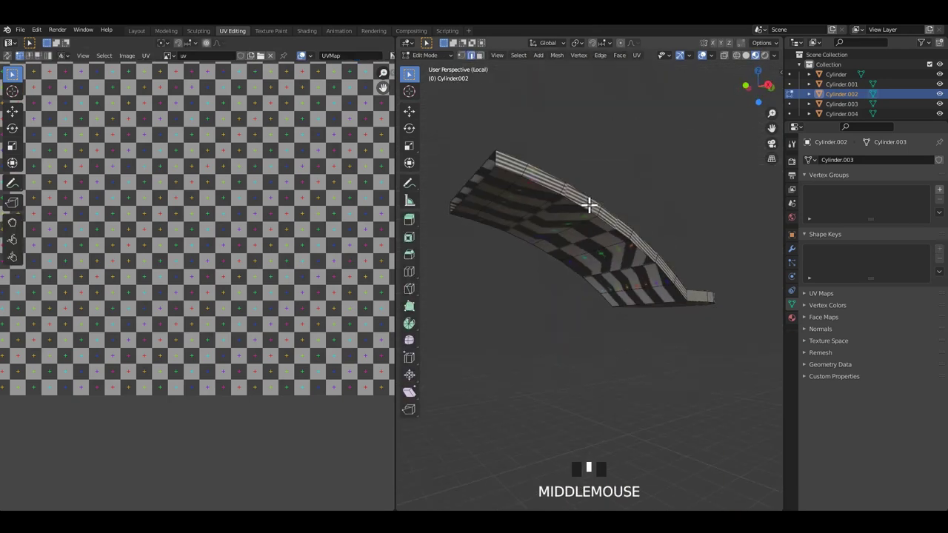
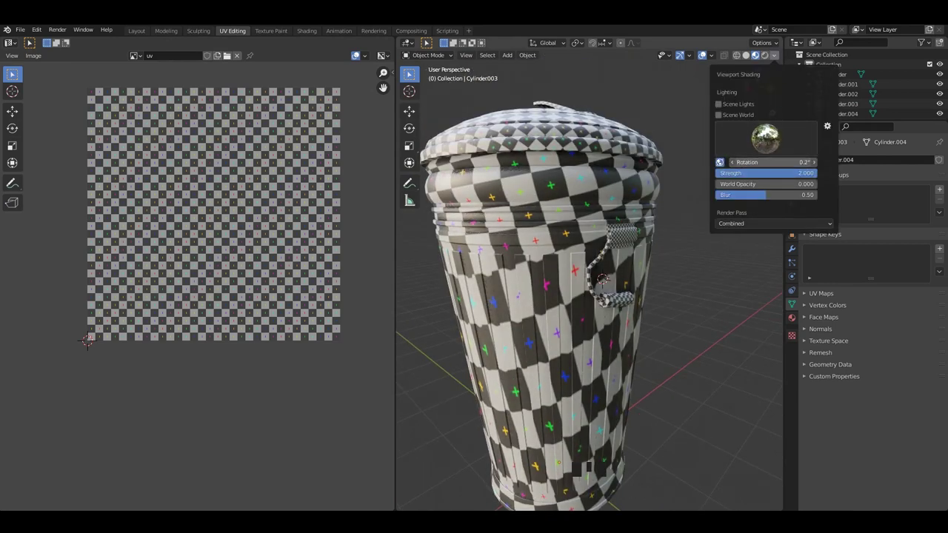
Save the file, enter Edit Mode on the combined can and start rescaling its UV layout (S)
drag(716, 325, 691, 289)
drag(698, 258, 666, 248)
key(ctrl+s)
scroll(up, 3)
drag(682, 271, 675, 266)
key(ctrl+s)
click(674, 266)
key(Tab)
scroll(down, 3)
key(s)
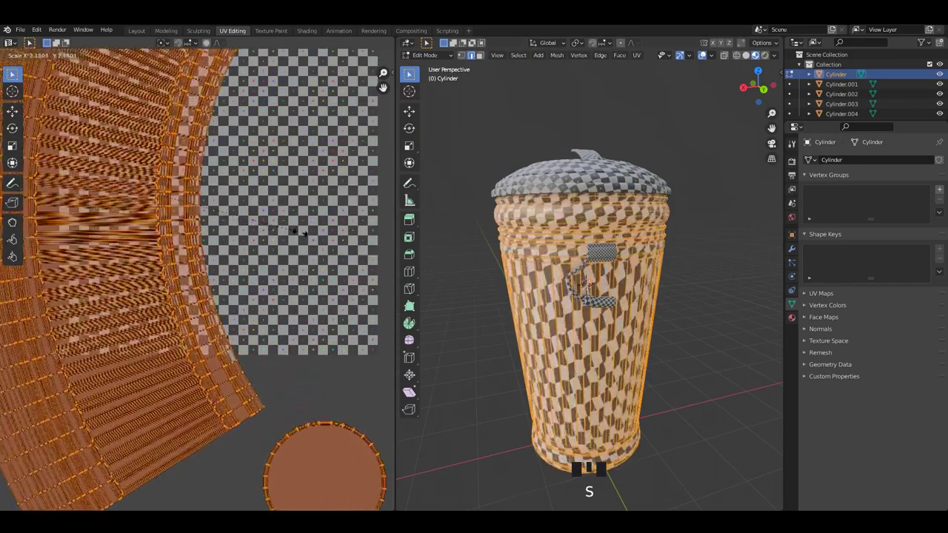
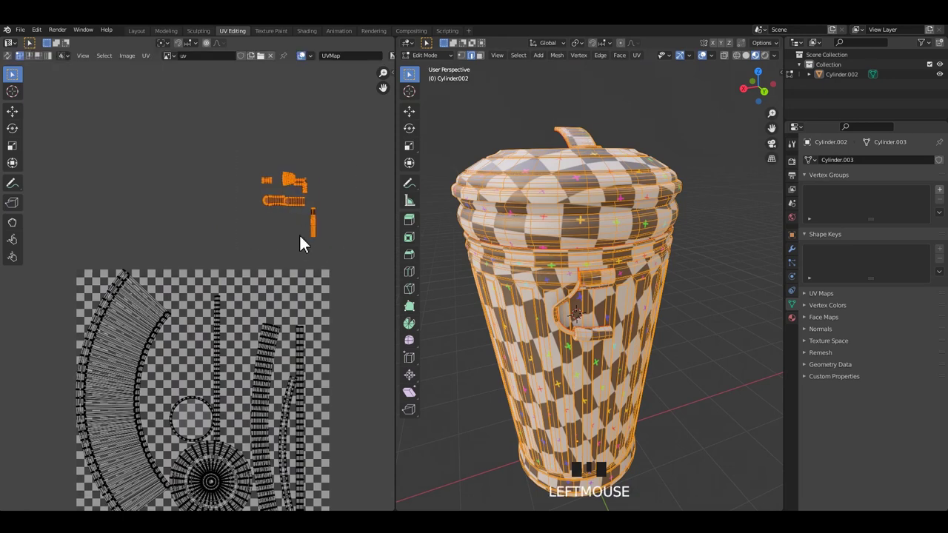
Scale the handle UV islands down (S) and pan the UV Editor to free space in the texture square
key(s)
key(s)
key(s)
click(318, 189)
click(377, 307)
drag(284, 246, 298, 351)
middle_click(289, 289)
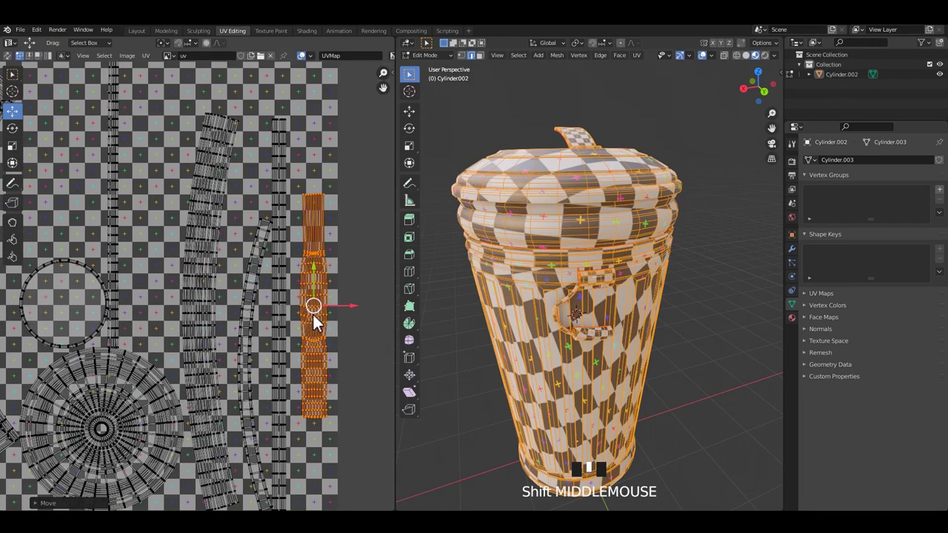
Pick individual side-handle islands (L) to move them beside the combined layout
click(319, 333)
scroll(down, 3)
click(207, 229)
click(370, 197)
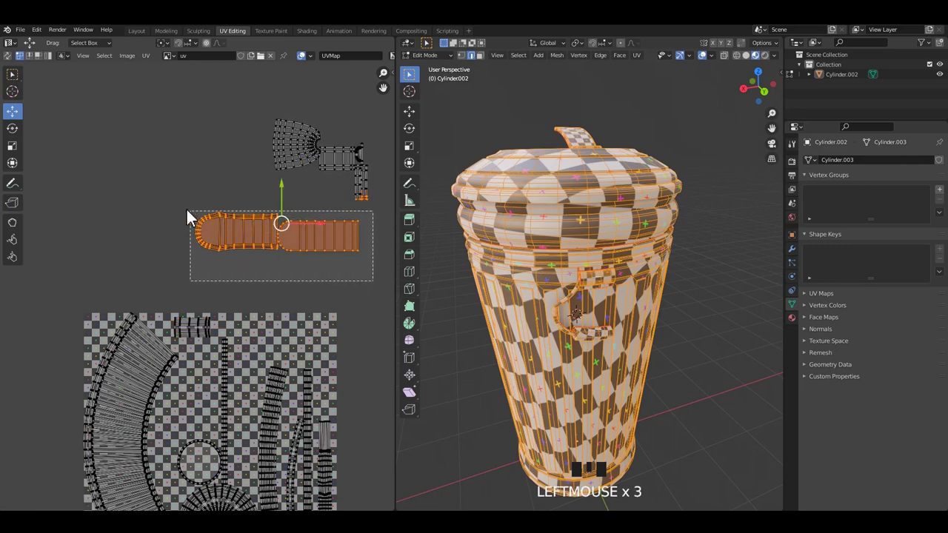
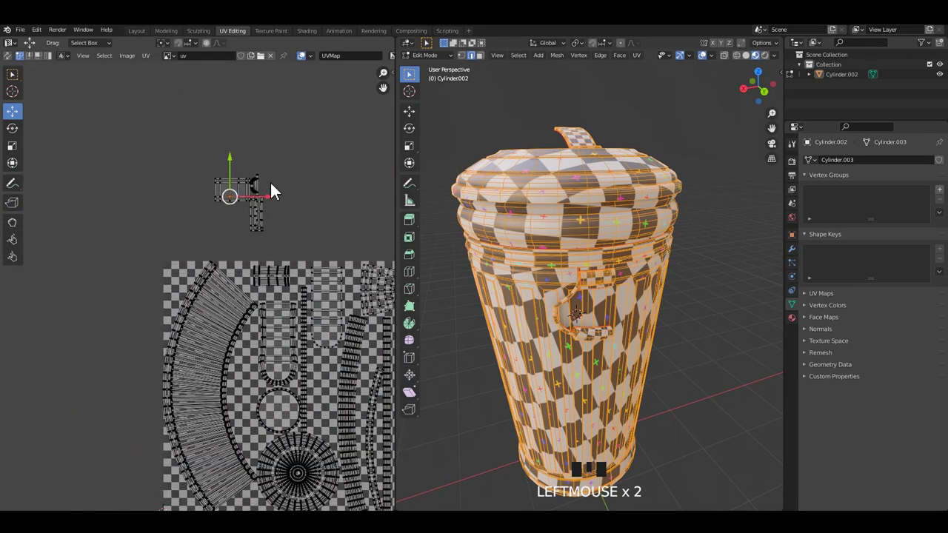
click(326, 280)
click(272, 286)
key(l)
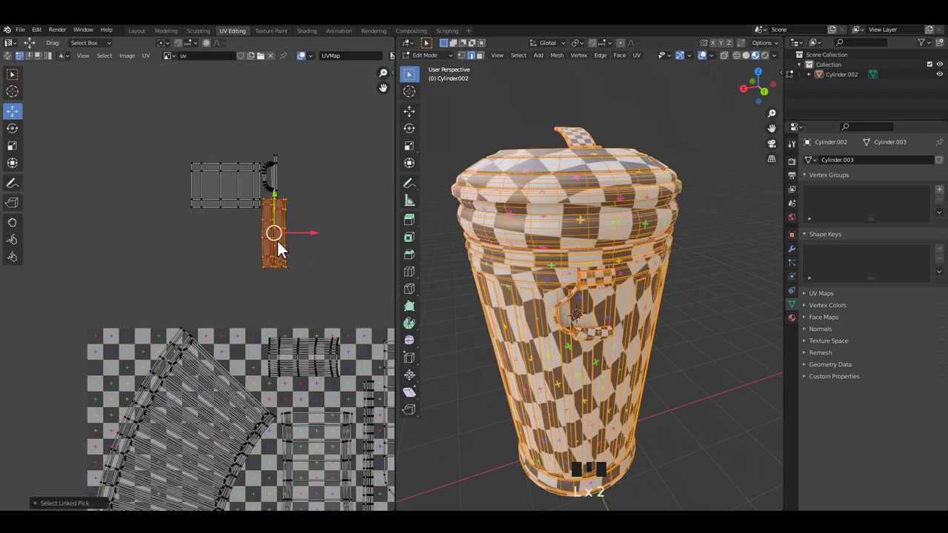
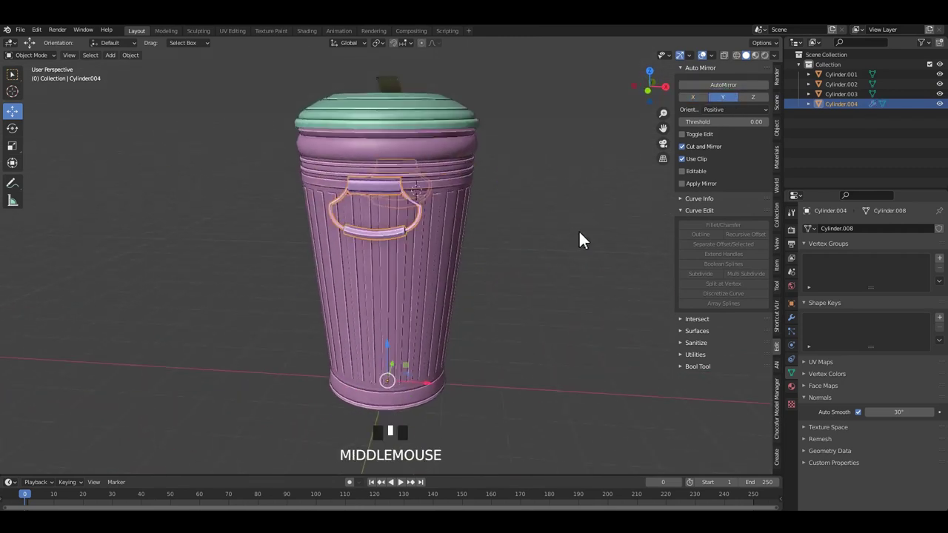
Apply the Mirror modifier on the side handle and save the file
click(475, 217)
click(489, 227)
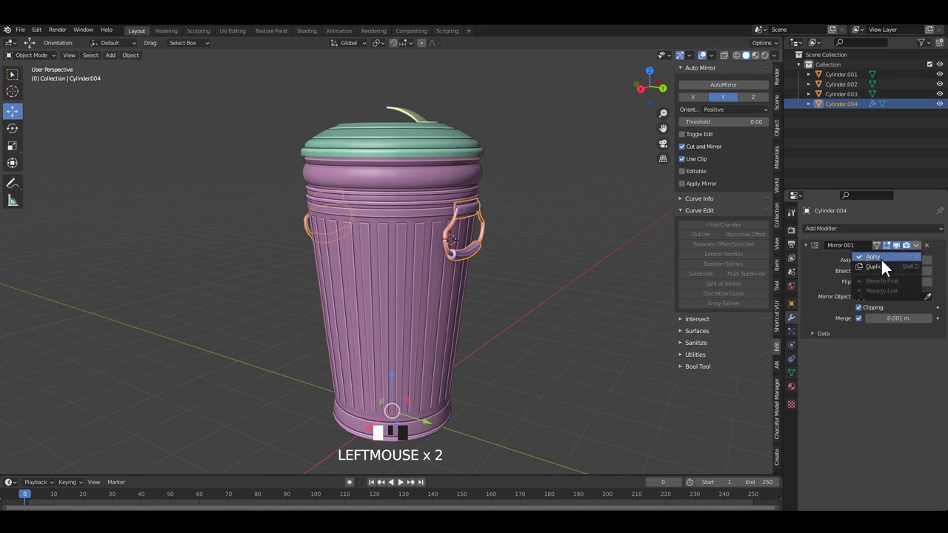
middle_click(508, 248)
key(ctrl+s)
click(439, 150)
middle_click(432, 178)
scroll(up, 3)
middle_click(451, 180)
key(ctrl+s)
drag(452, 170, 686, 96)
key(ctrl+s)
drag(689, 102, 549, 148)
drag(548, 148, 485, 139)
click(485, 139)
Apply the Mirror modifier on the lid handle, apply transforms, and save
click(546, 223)
scroll(down, 3)
click(544, 122)
click(485, 194)
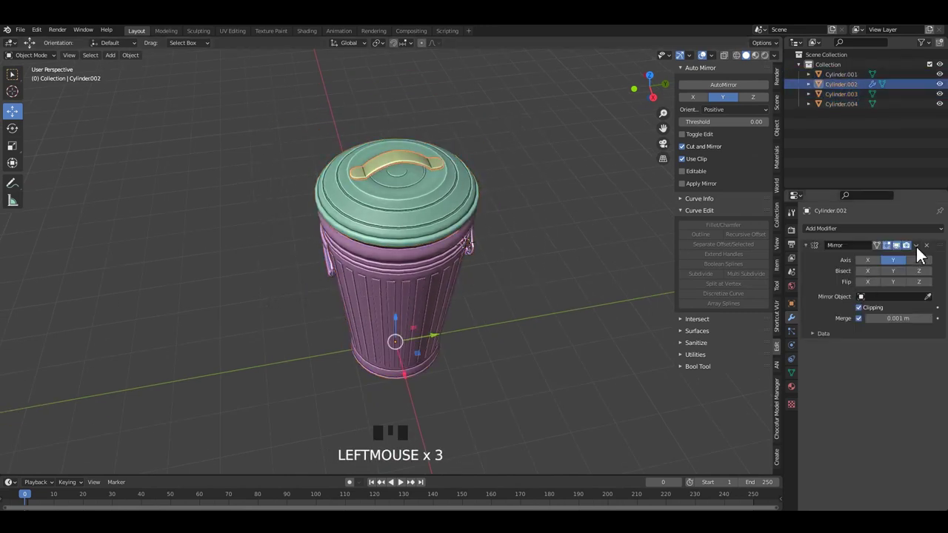
key(ctrl+a)
drag(523, 197, 528, 230)
scroll(up, 3)
click(546, 232)
drag(497, 233, 490, 249)
key(ctrl+s)
drag(549, 229, 423, 231)
scroll(down, 3)
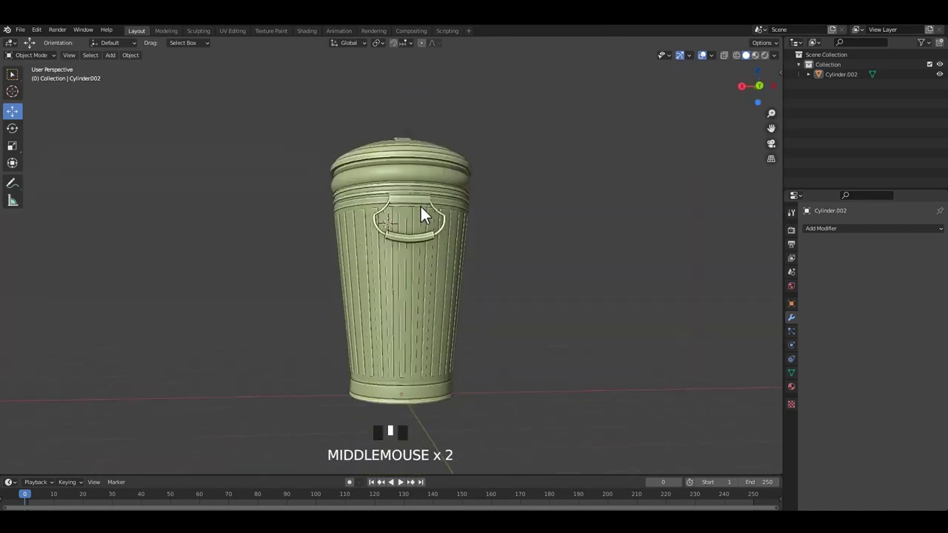